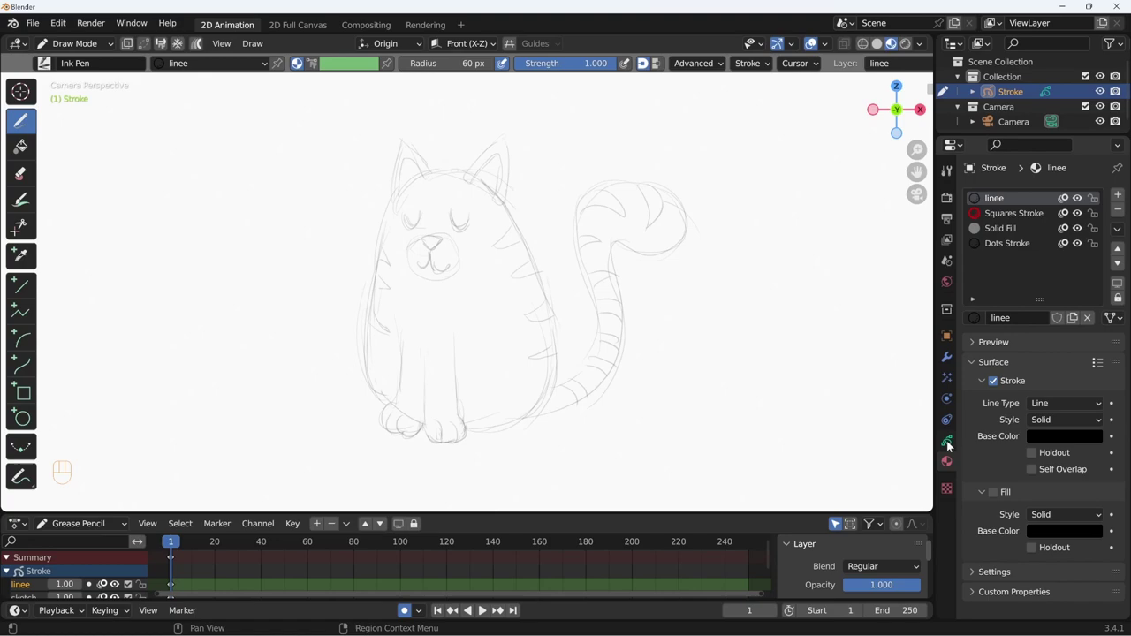
# Step: Show the Grease Pencil layer list in the Object Data properties
pyautogui.click(952, 444)
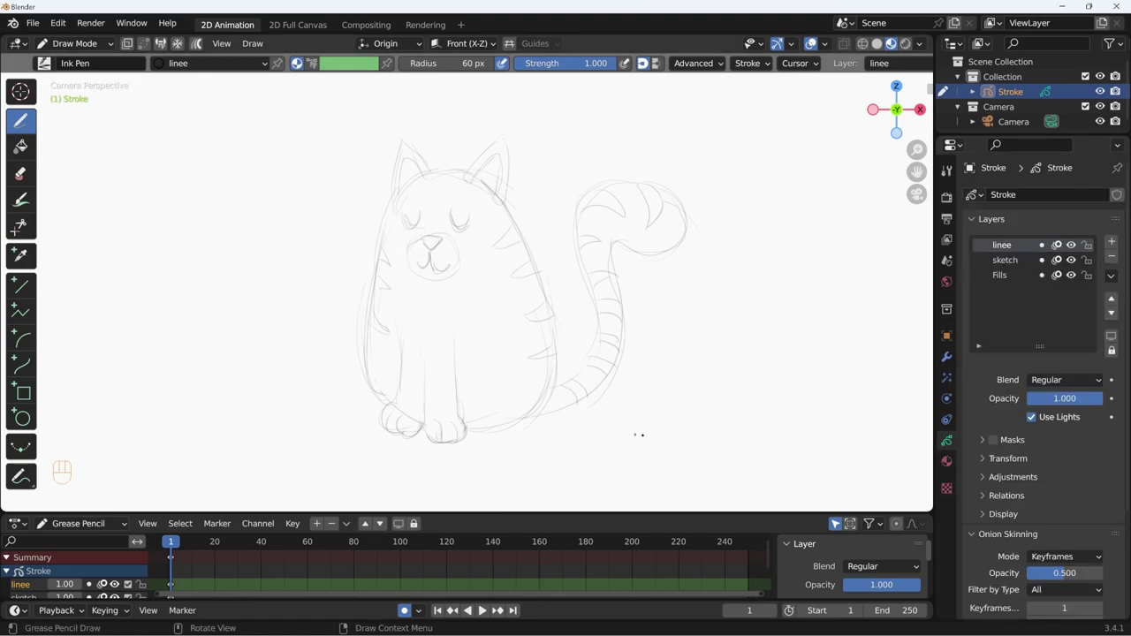
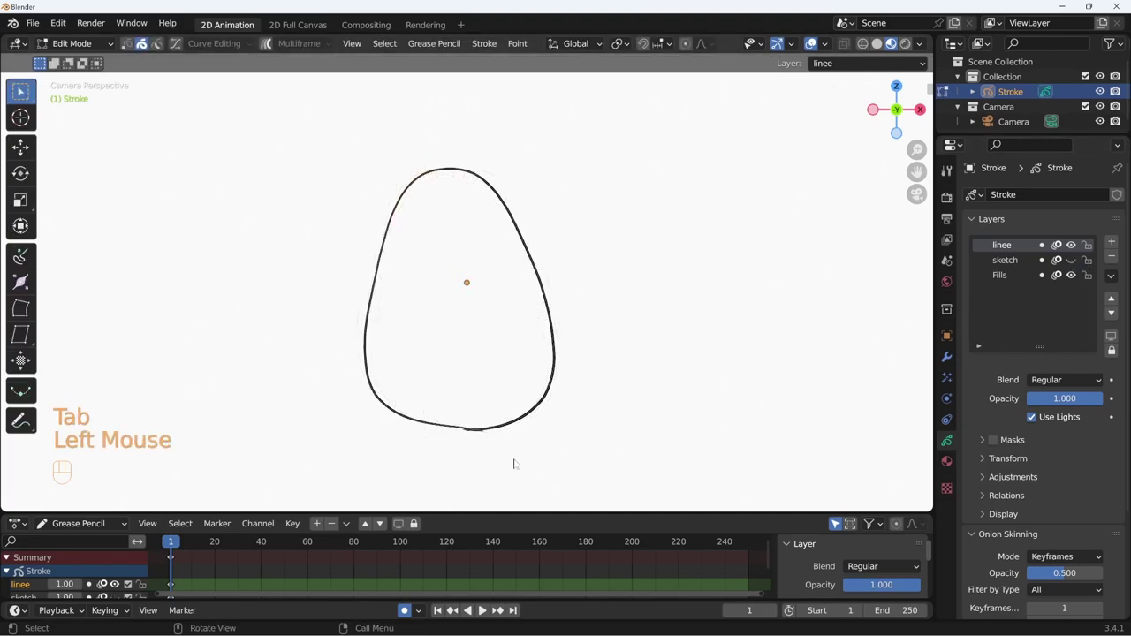
# Step: Clean up the body outline's stroke points so it stays one smooth black line
pyautogui.click(162, 48)
pyautogui.click(485, 431)
pyautogui.press('Delete')
pyautogui.click(468, 431)
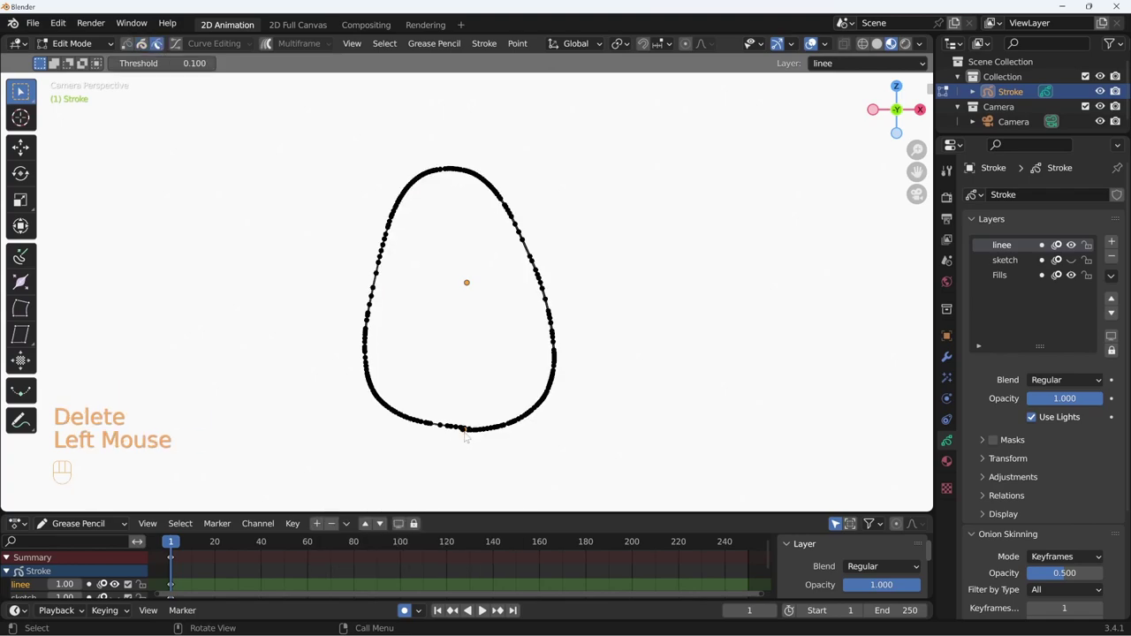
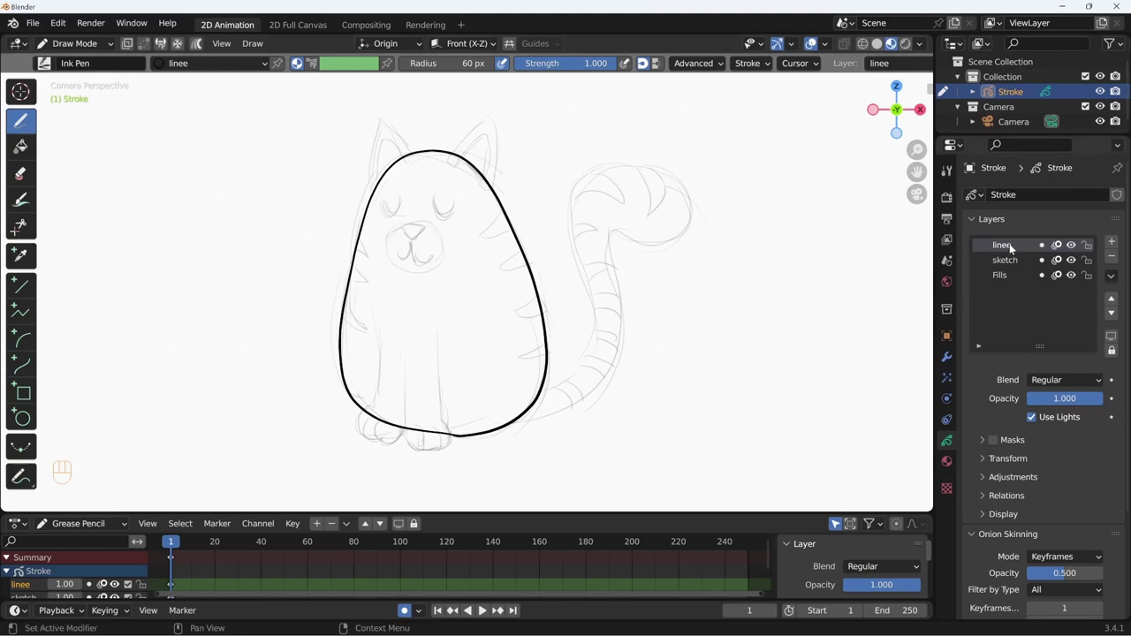
# Step: Widen the layer list and add new paw outline layers alongside corpo-linee
pyautogui.moveTo(1015, 248); pyautogui.dragTo(1023, 251)
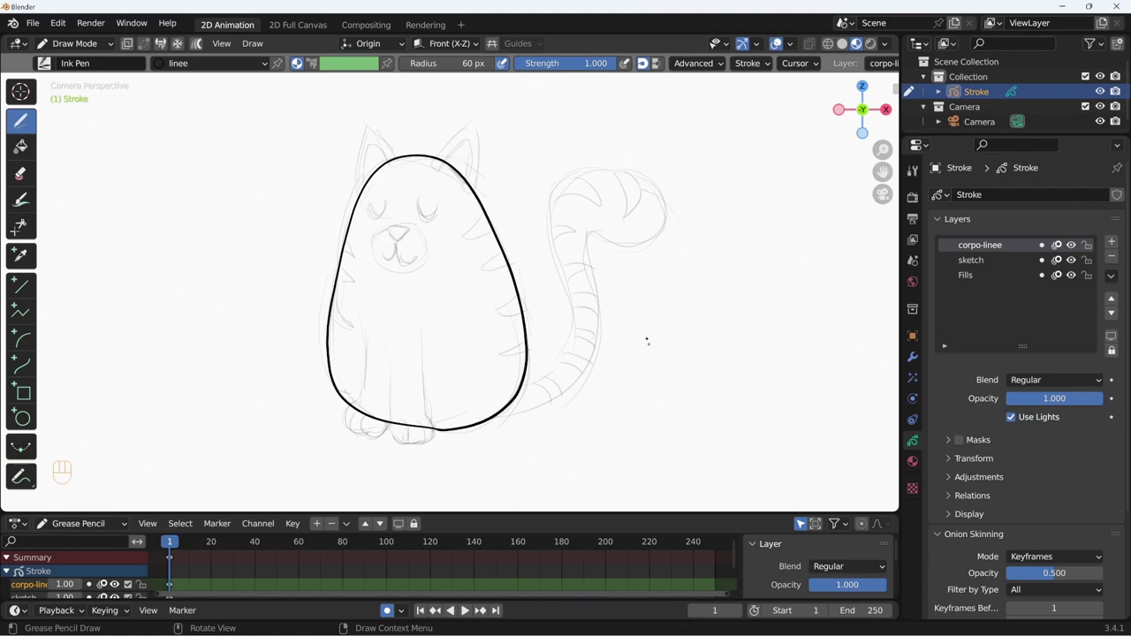
pyautogui.click(1114, 243)
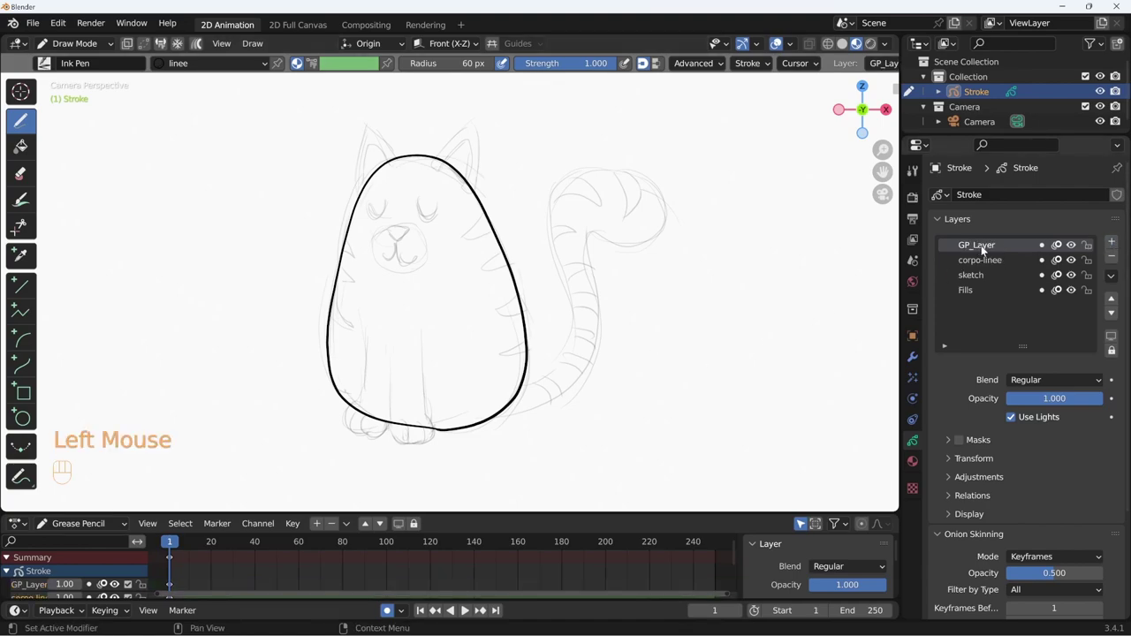
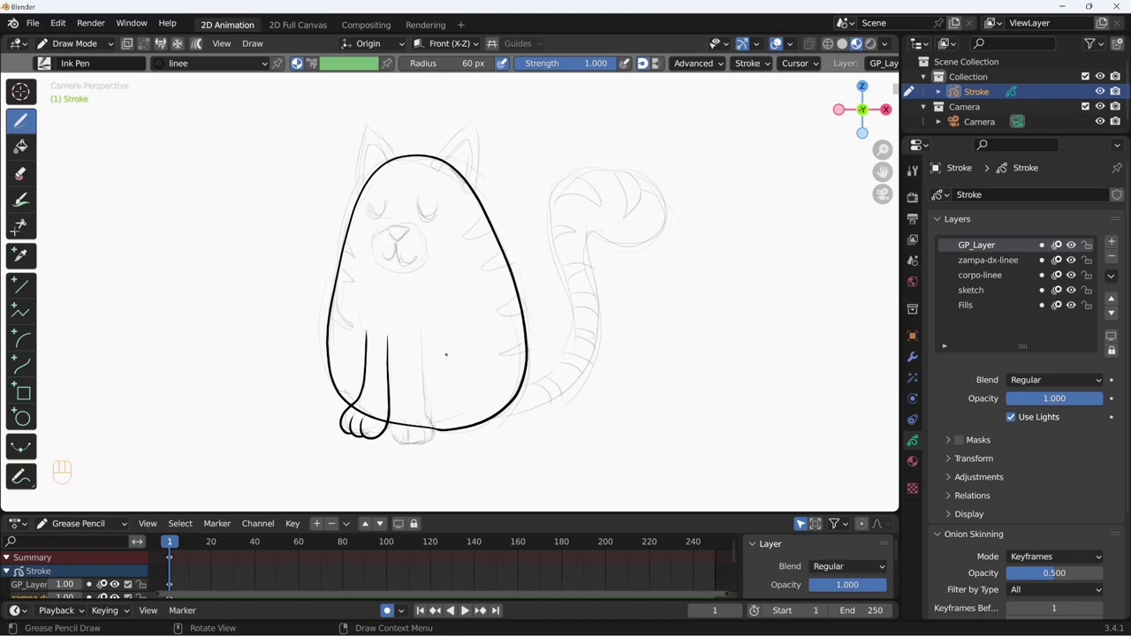
pyautogui.moveTo(992, 246); pyautogui.dragTo(991, 252)
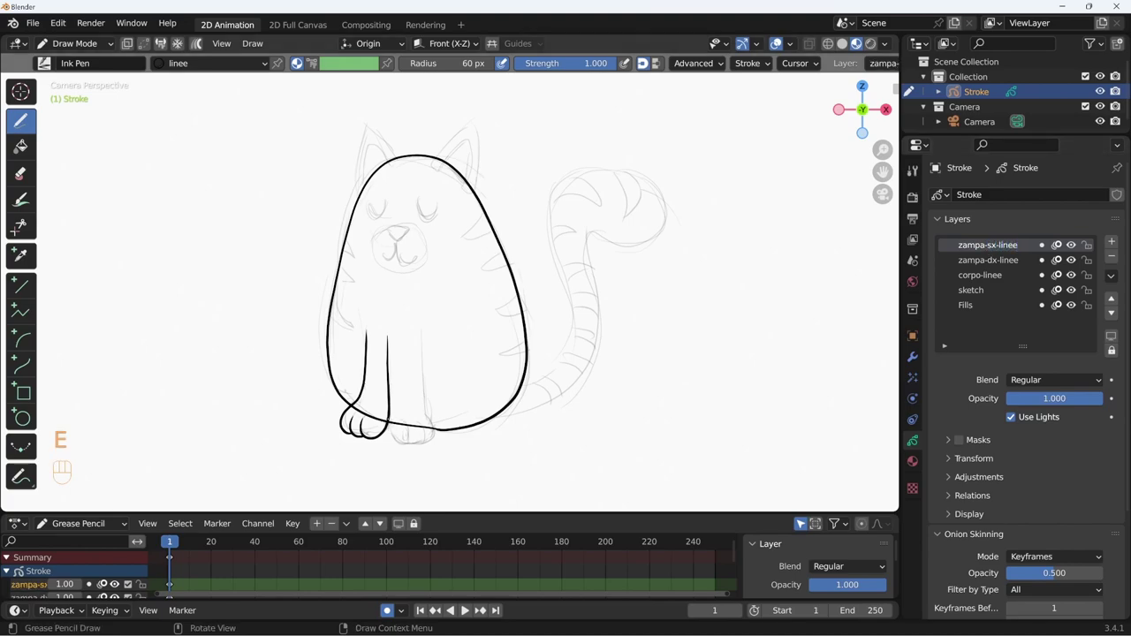
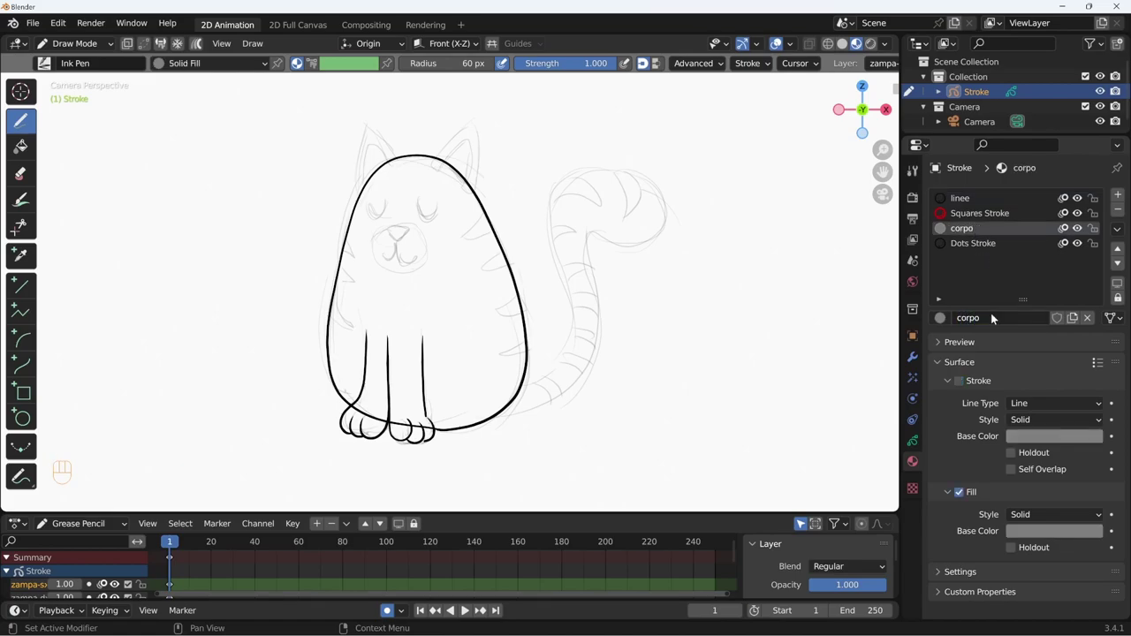
# Step: Give the corpo material an orange fill, then hide the paw outline and sketch layers
pyautogui.click(1063, 534)
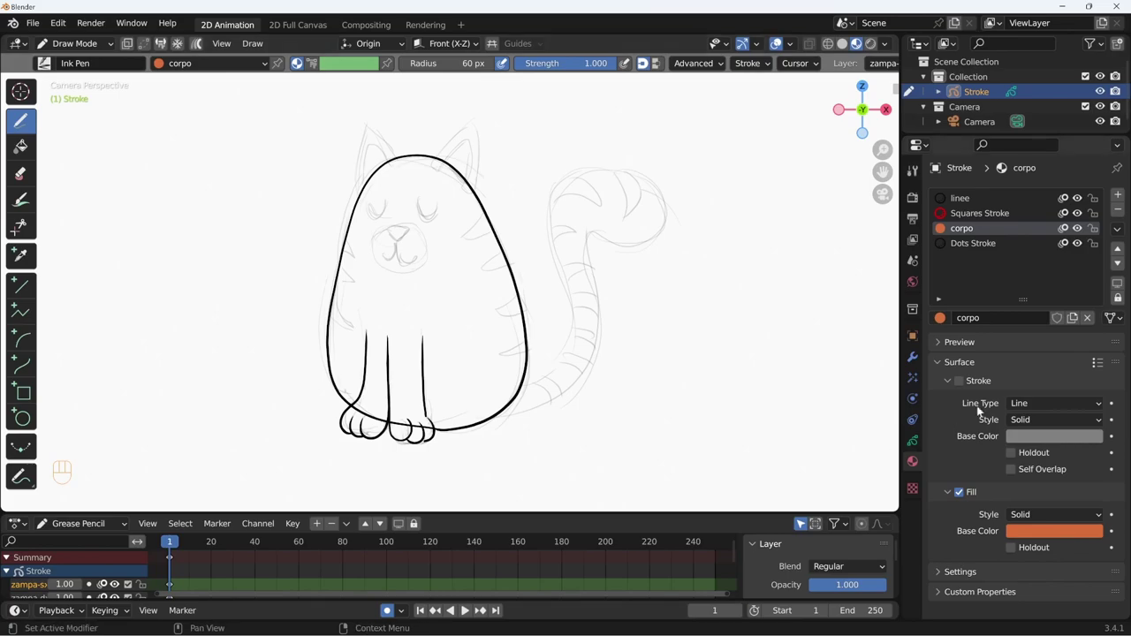
pyautogui.click(1076, 249)
pyautogui.click(1074, 263)
pyautogui.click(1076, 294)
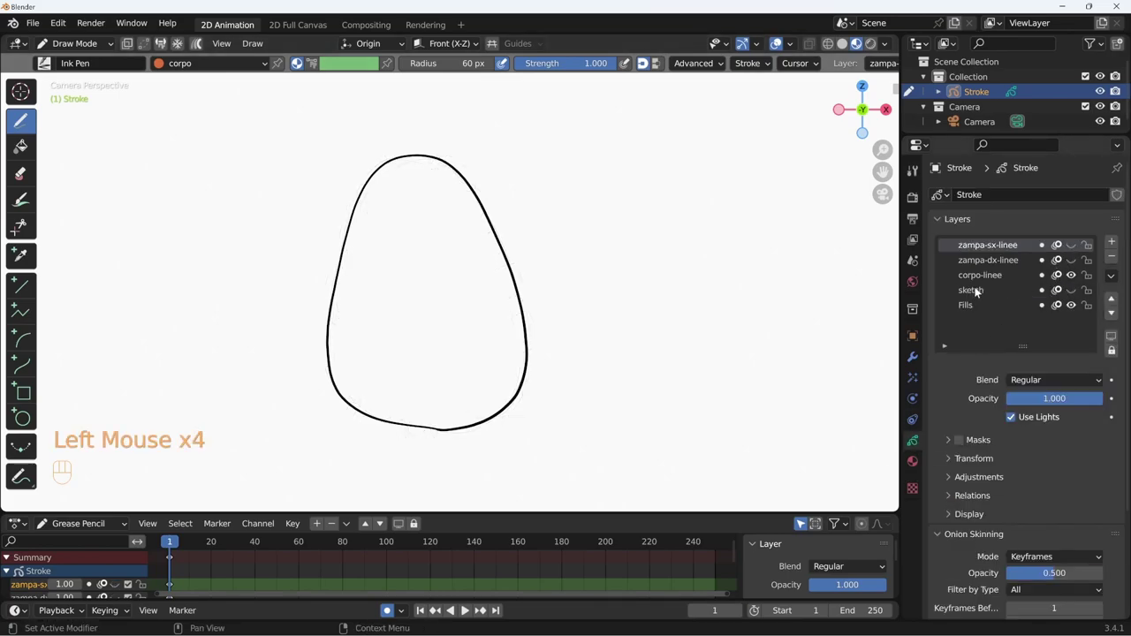
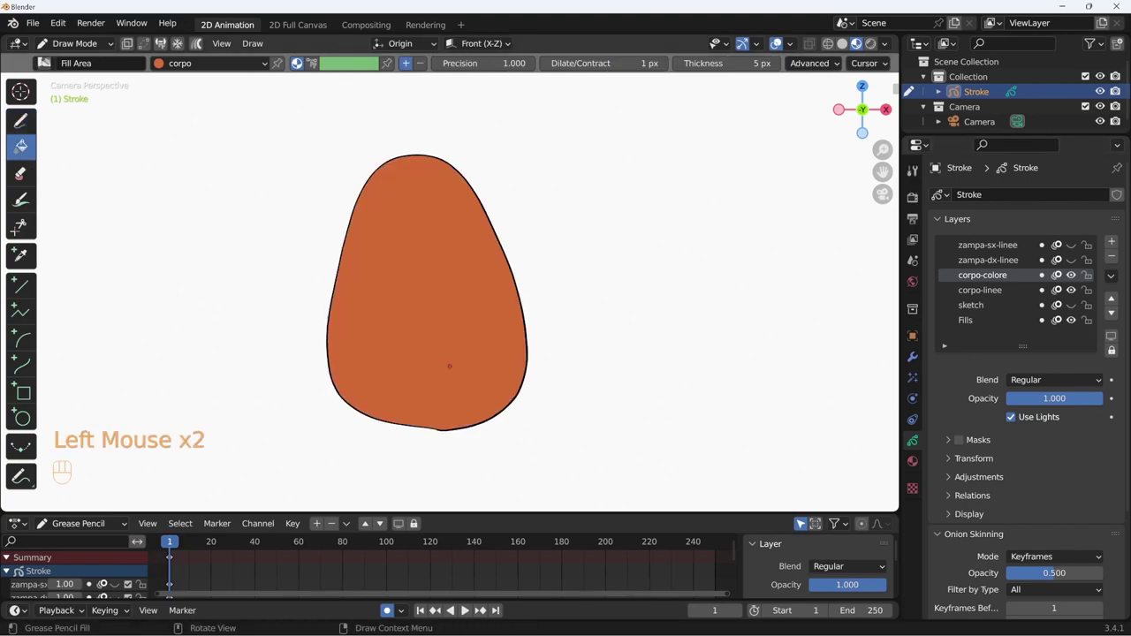
# Step: Move the corpo-linee outline layer above the orange corpo-colore fill
pyautogui.click(998, 296)
pyautogui.click(1000, 292)
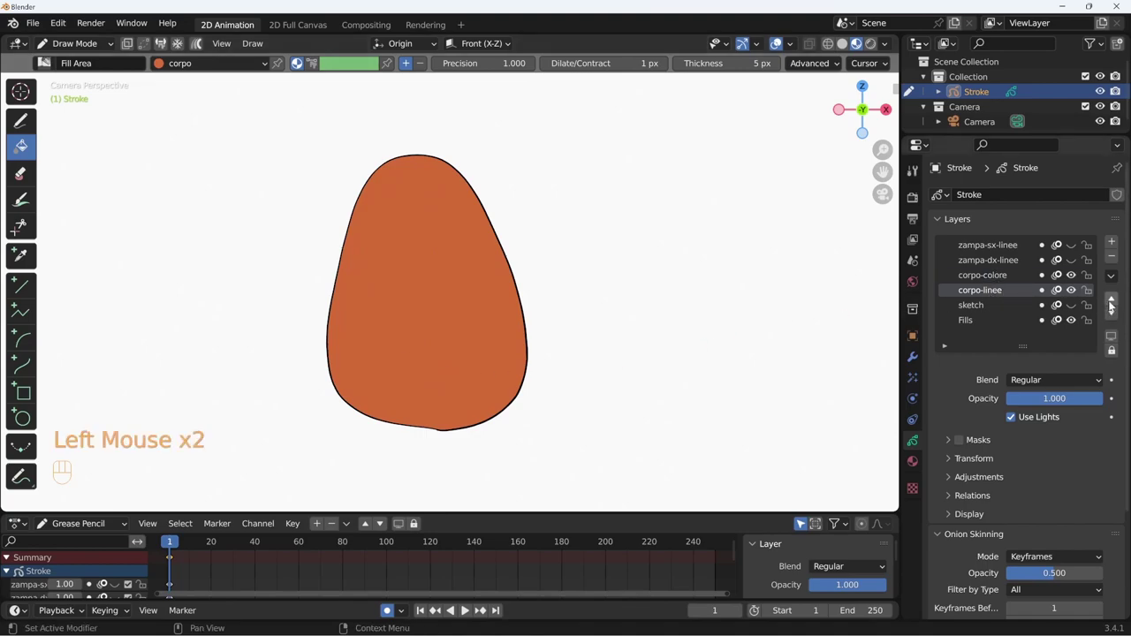
pyautogui.click(1114, 301)
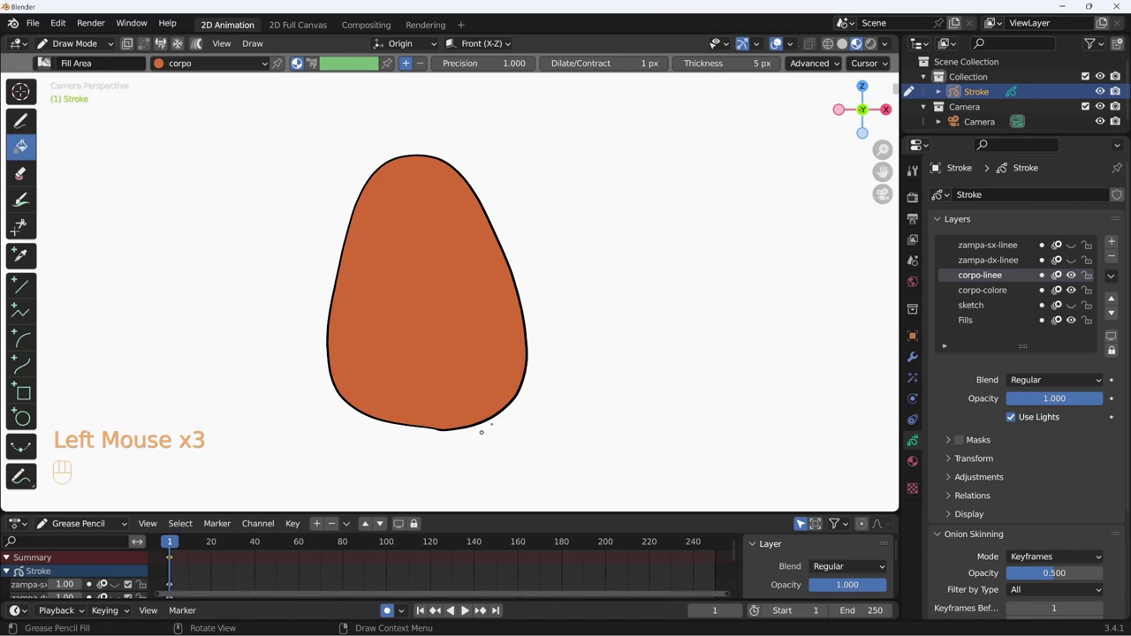
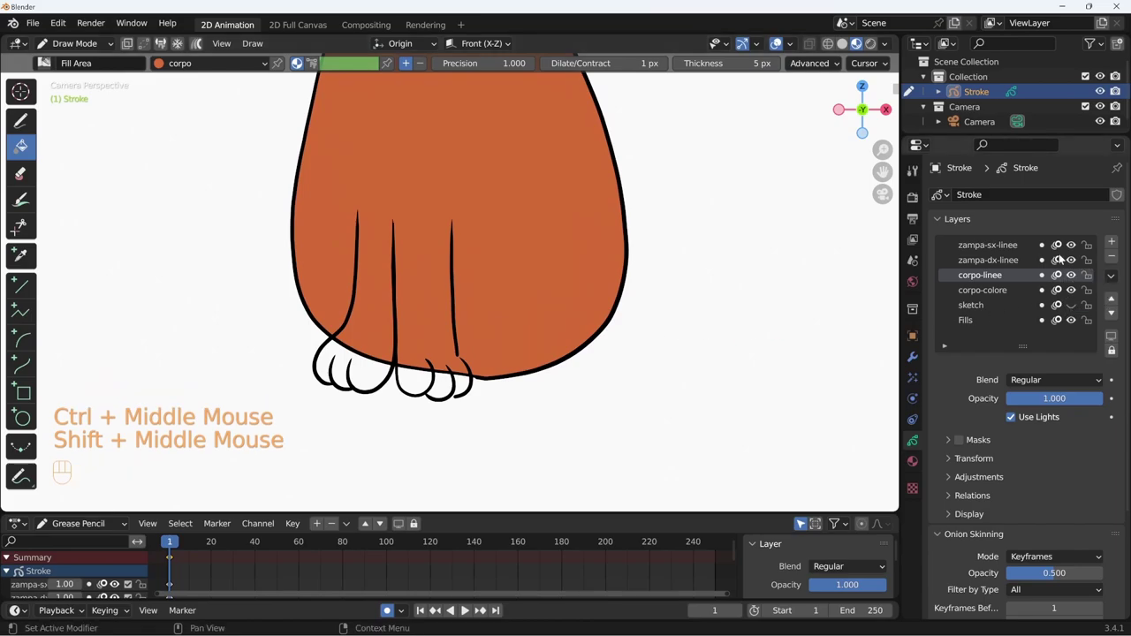
# Step: Add two paw colour layers and widen the panel to show their long names
pyautogui.click(1022, 248)
pyautogui.click(1112, 242)
pyautogui.moveTo(989, 249); pyautogui.dragTo(1081, 279)
pyautogui.click(1118, 242)
pyautogui.moveTo(996, 251); pyautogui.dragTo(980, 254)
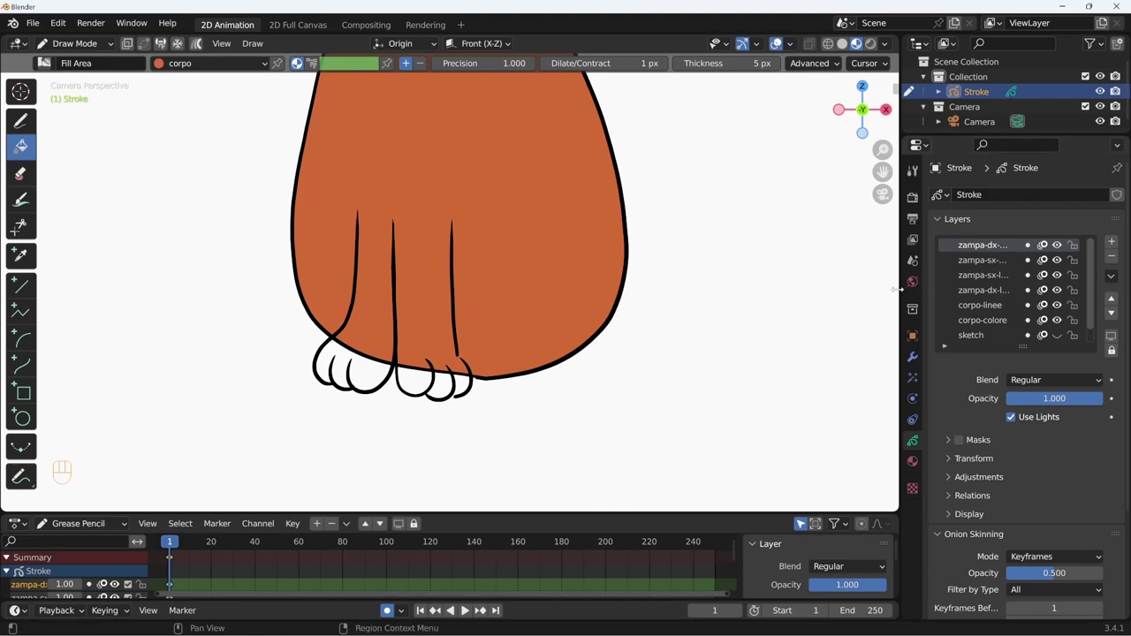
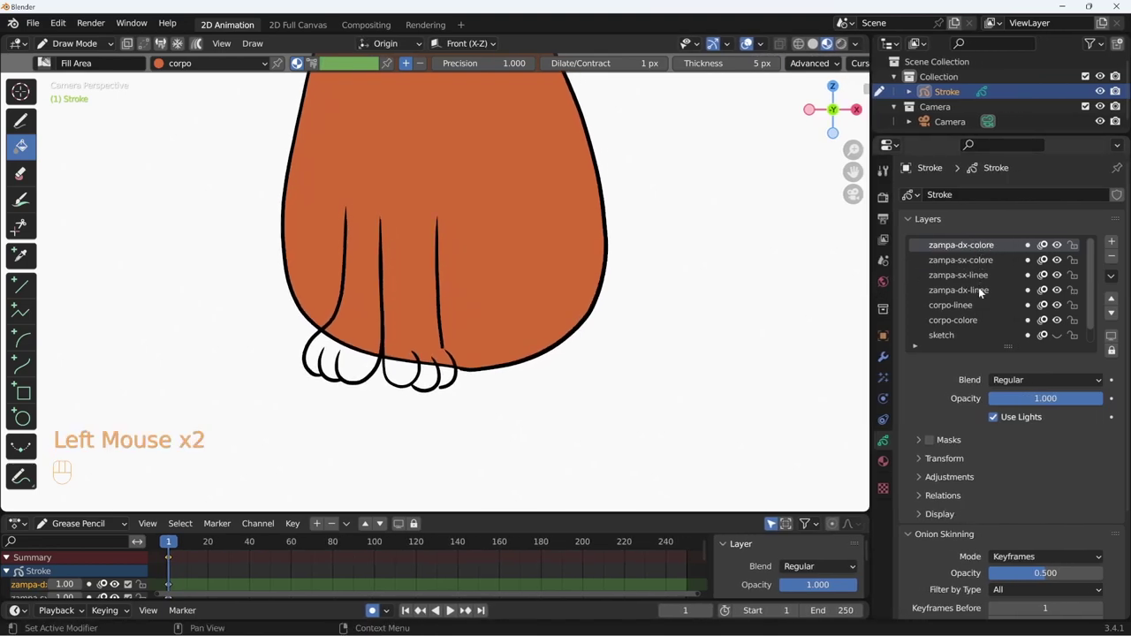
# Step: Push zampa-dx-colore under its outline and make zampa-sx-colore active
pyautogui.click(1112, 317)
pyautogui.doubleClick(1113, 316)
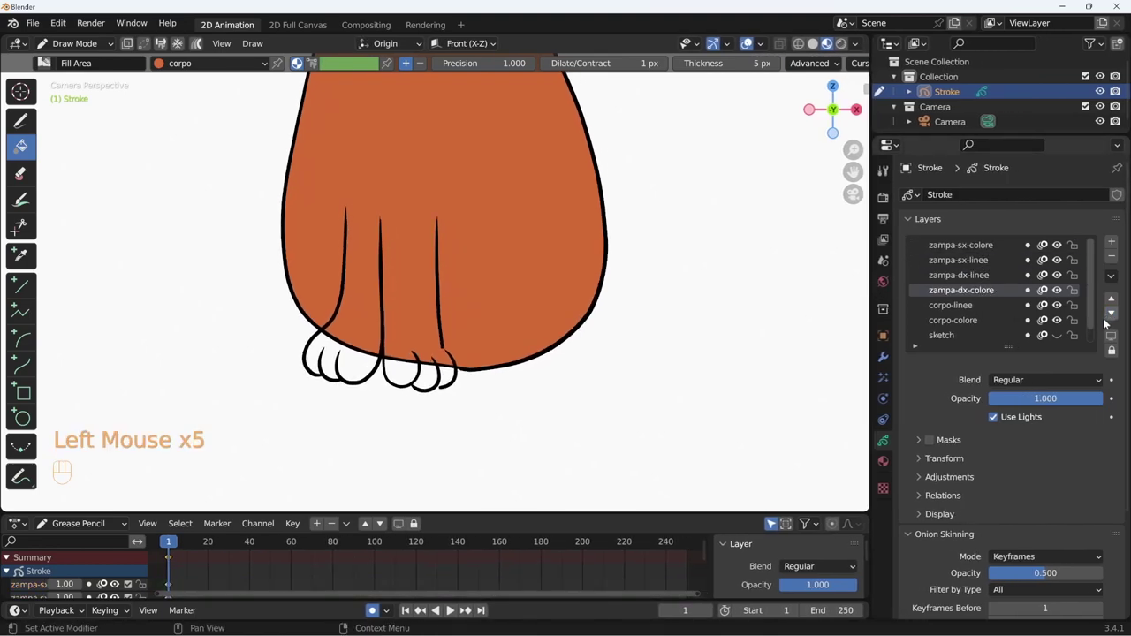
pyautogui.click(977, 247)
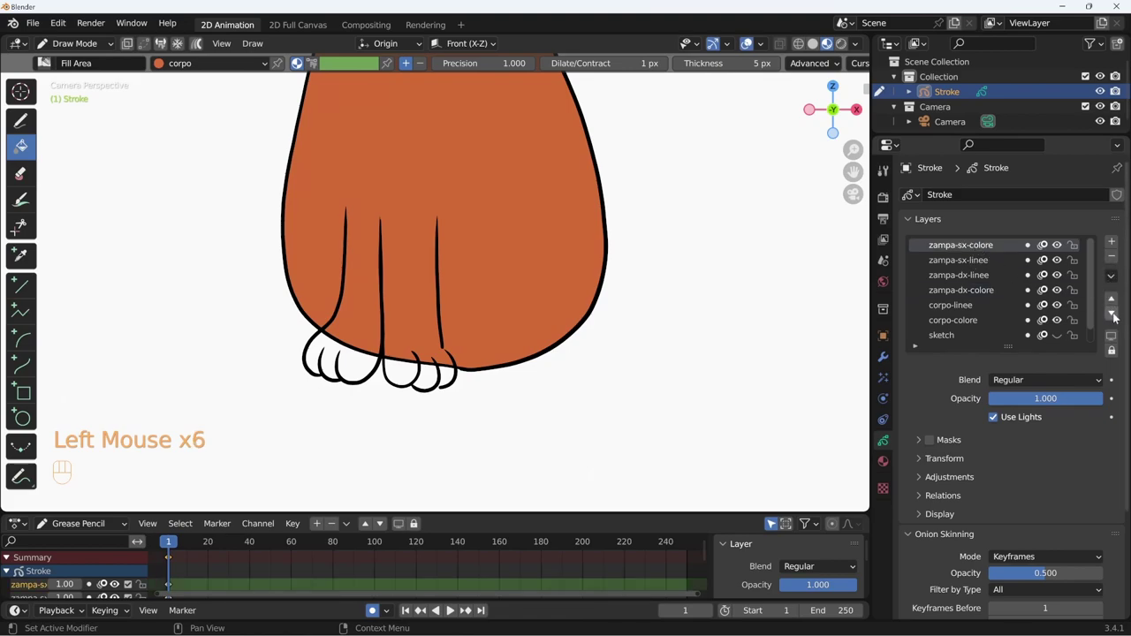
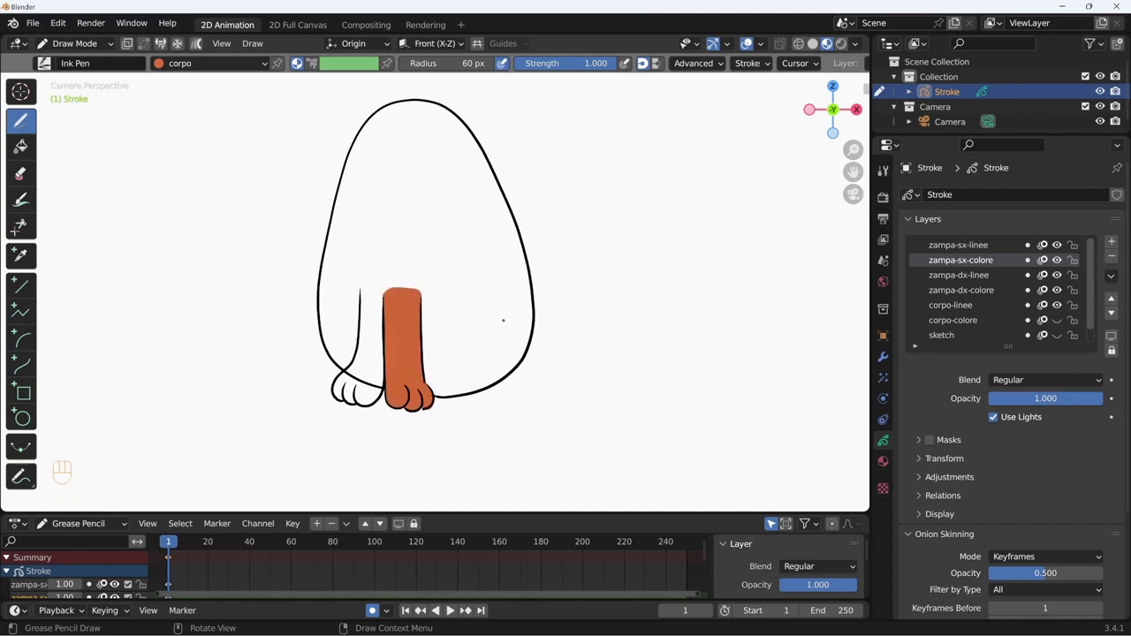
# Step: Show the orange corpo-colore fill again and temporarily hide the paw layers
pyautogui.press('y')
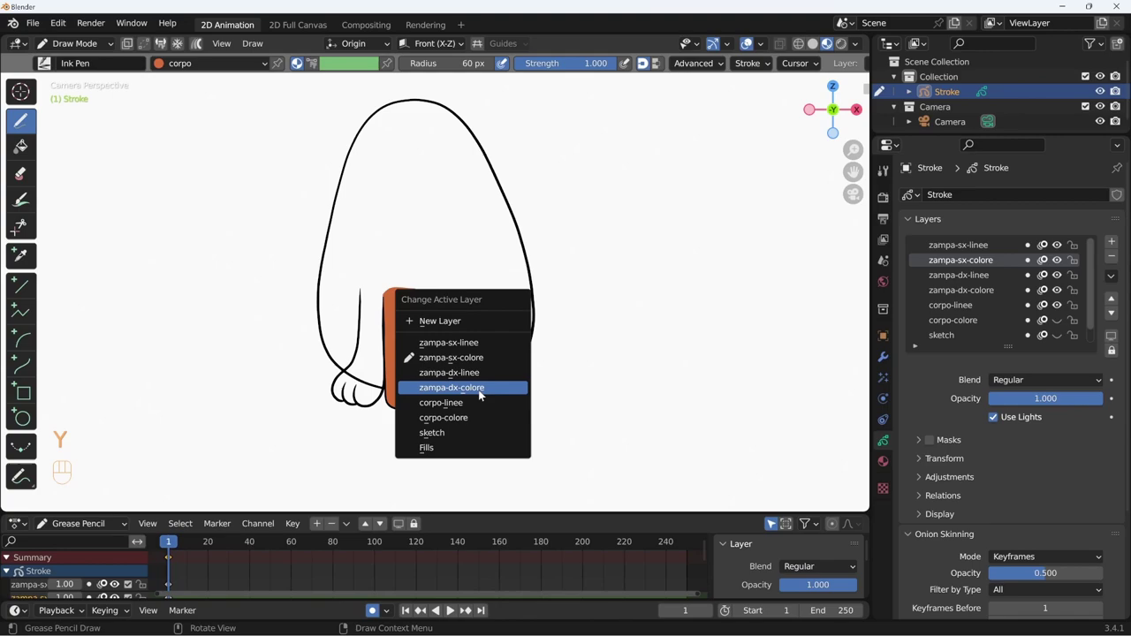
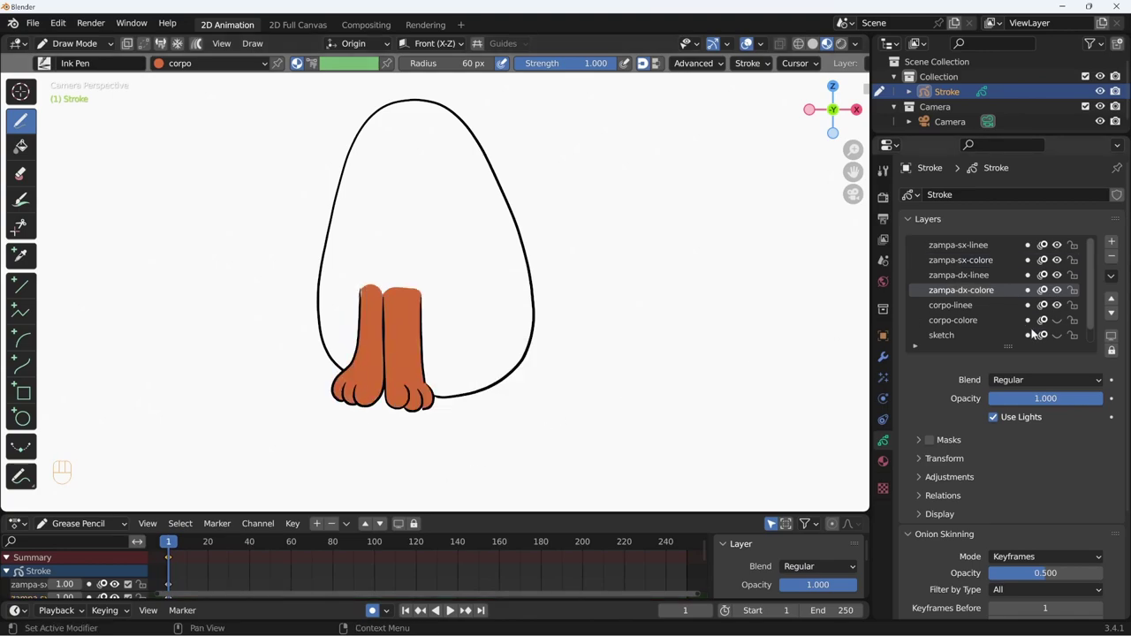
pyautogui.click(1061, 322)
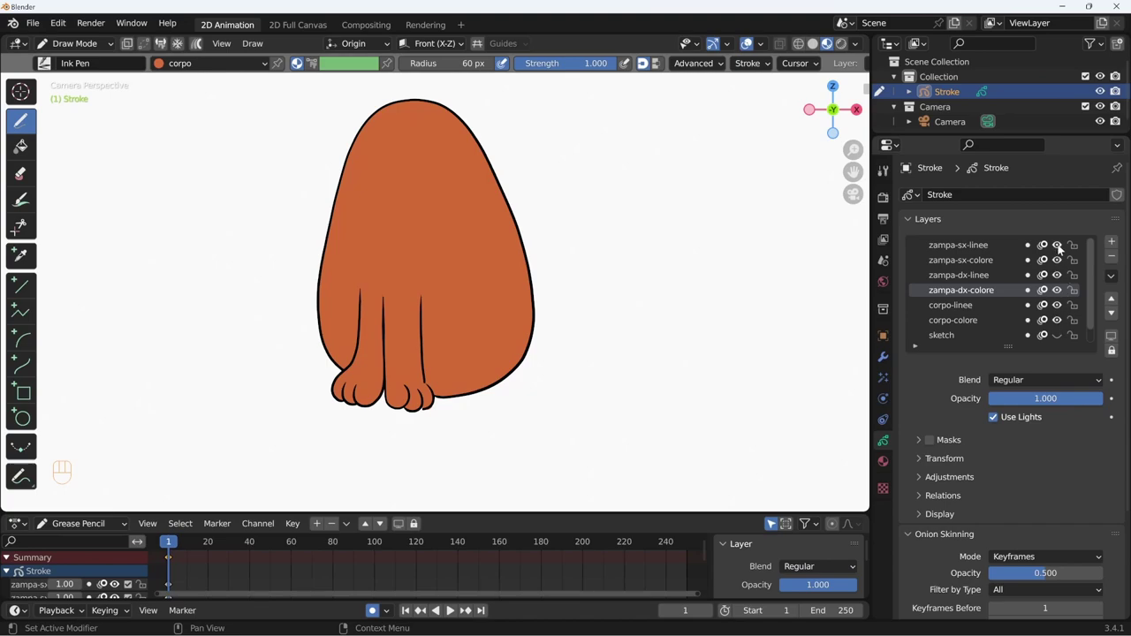
pyautogui.click(1061, 253)
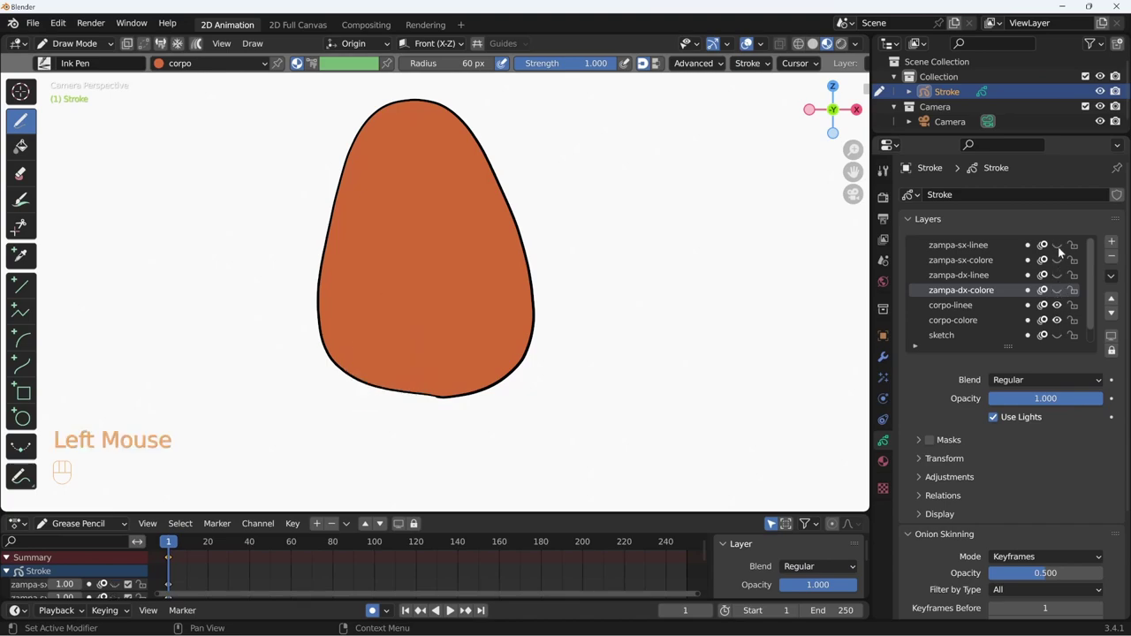
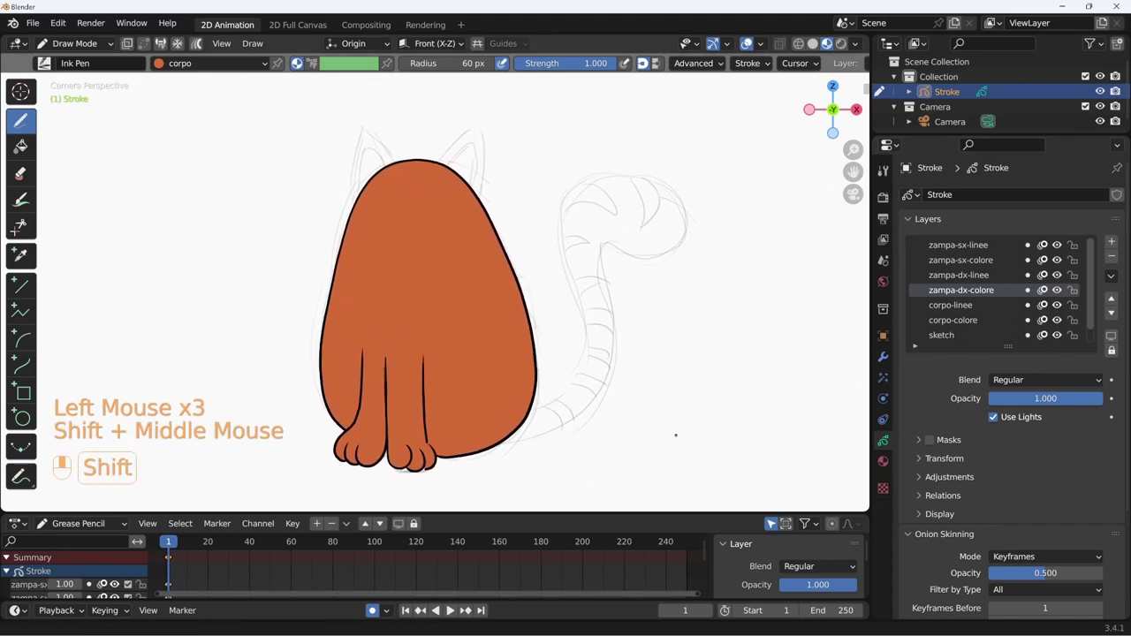
# Step: Move the sketch layer to the top of the stack and lock it against edits
pyautogui.click(968, 342)
pyautogui.click(1115, 302)
pyautogui.click(1115, 302)
pyautogui.click(1115, 300)
pyautogui.click(1116, 301)
pyautogui.doubleClick(1116, 300)
pyautogui.click(1075, 247)
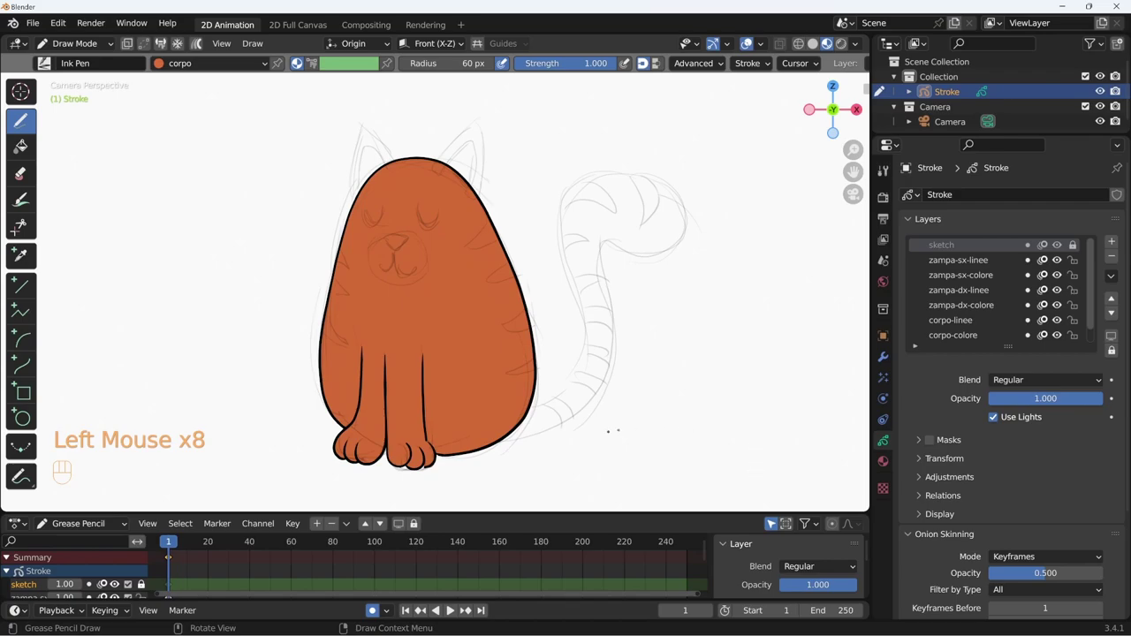
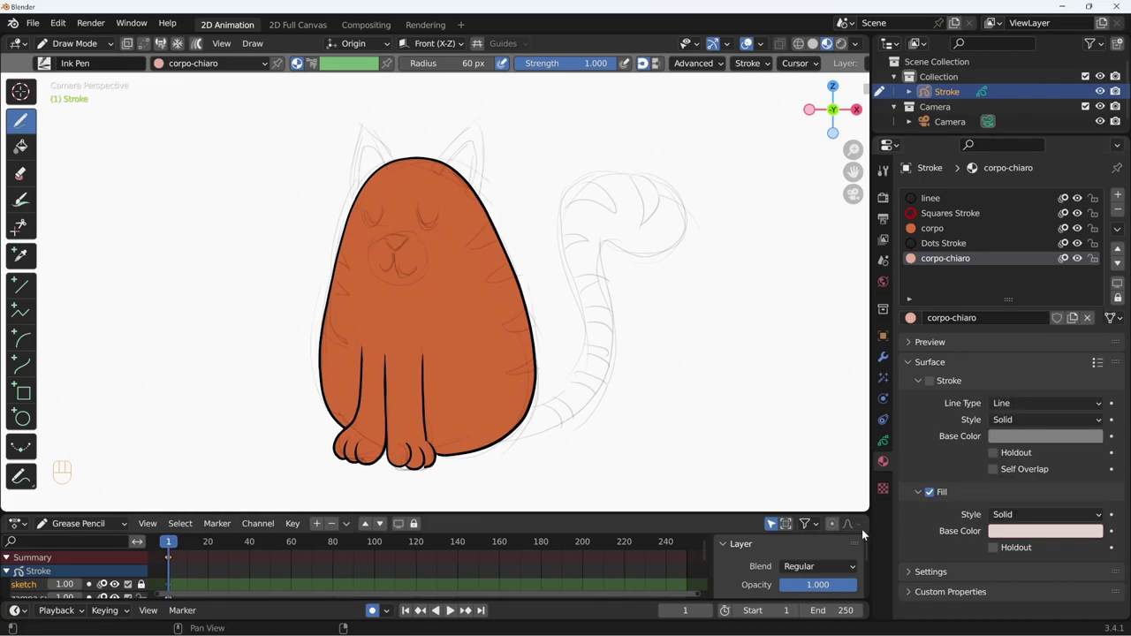
# Step: Confirm the pale corpo-chiaro colour and switch the active layer to zampa-dx-colore
pyautogui.press('u')
pyautogui.press('y')
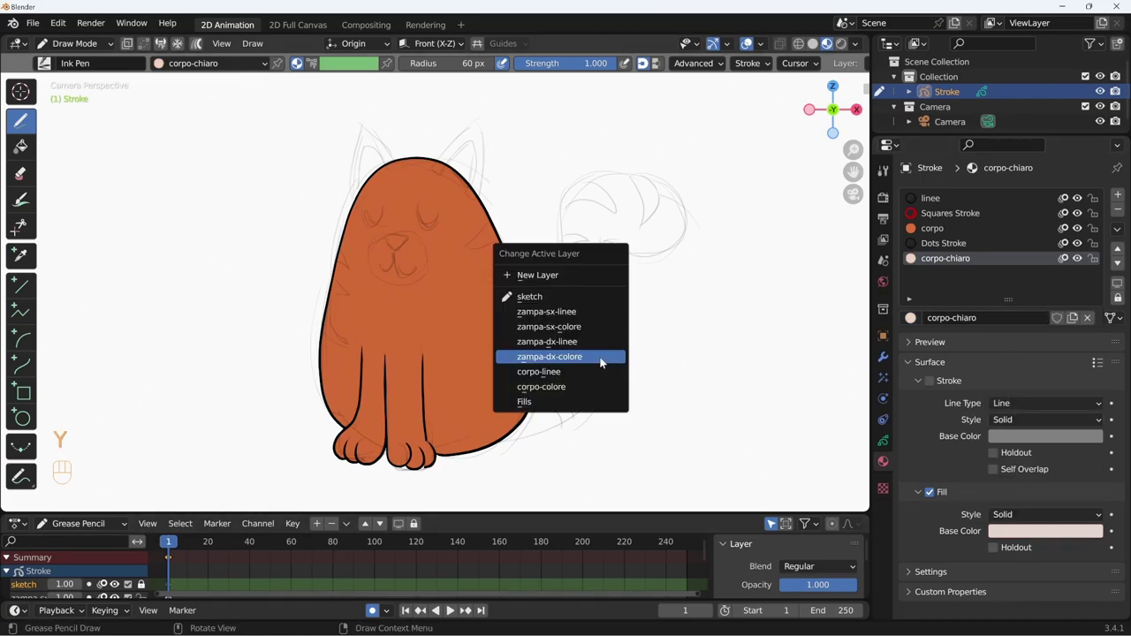
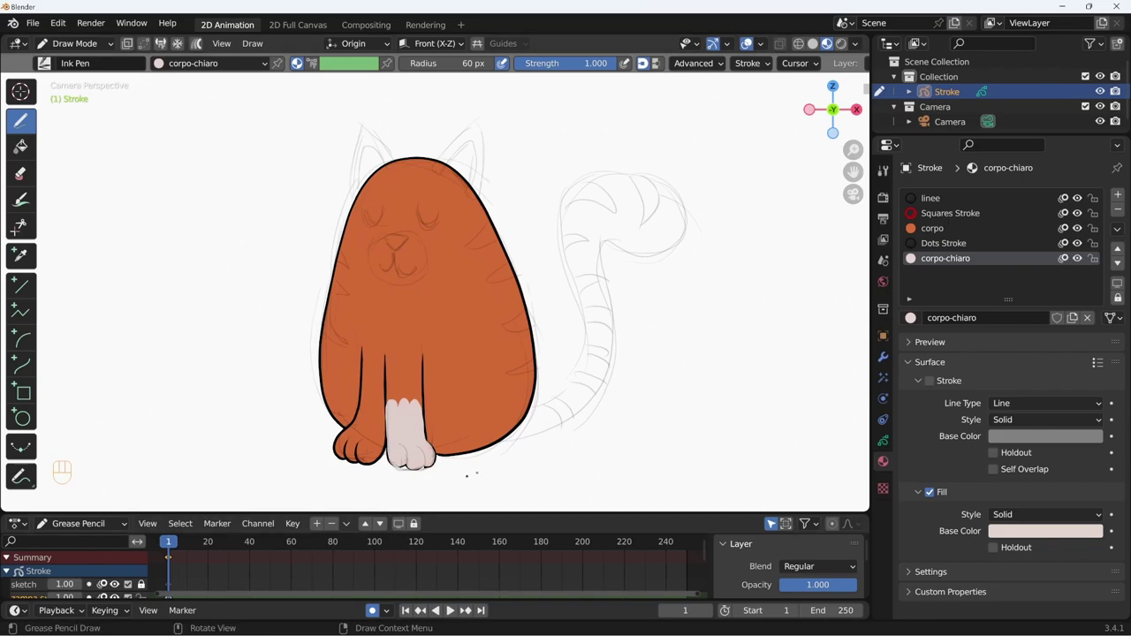
# Step: Add and rename the coda-colore tail layer, then move it down the stack
pyautogui.click(885, 445)
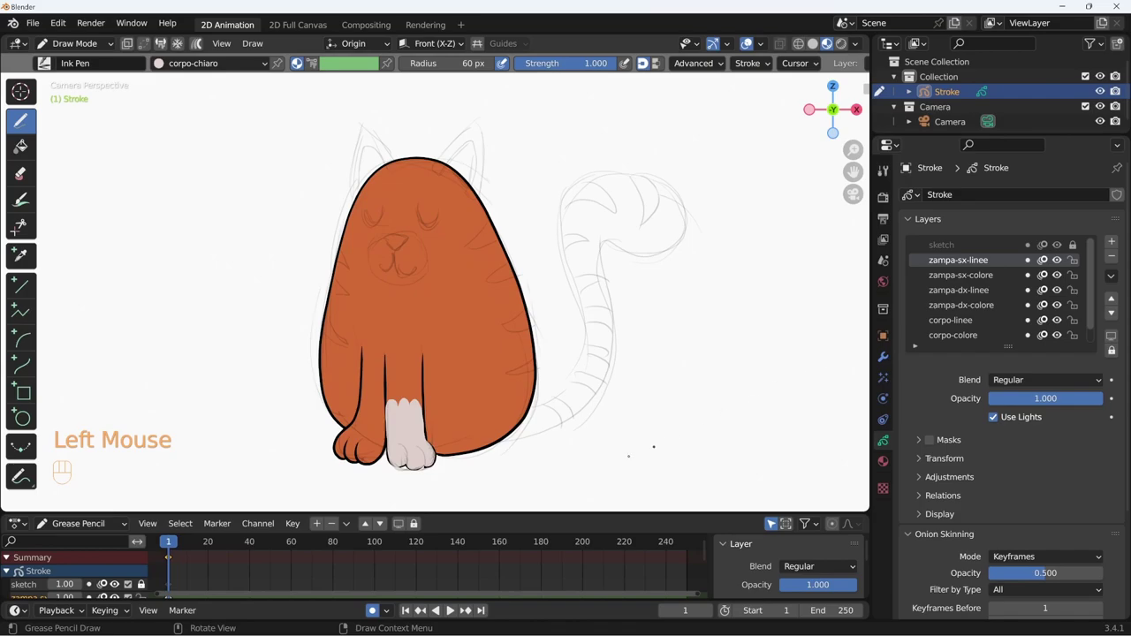
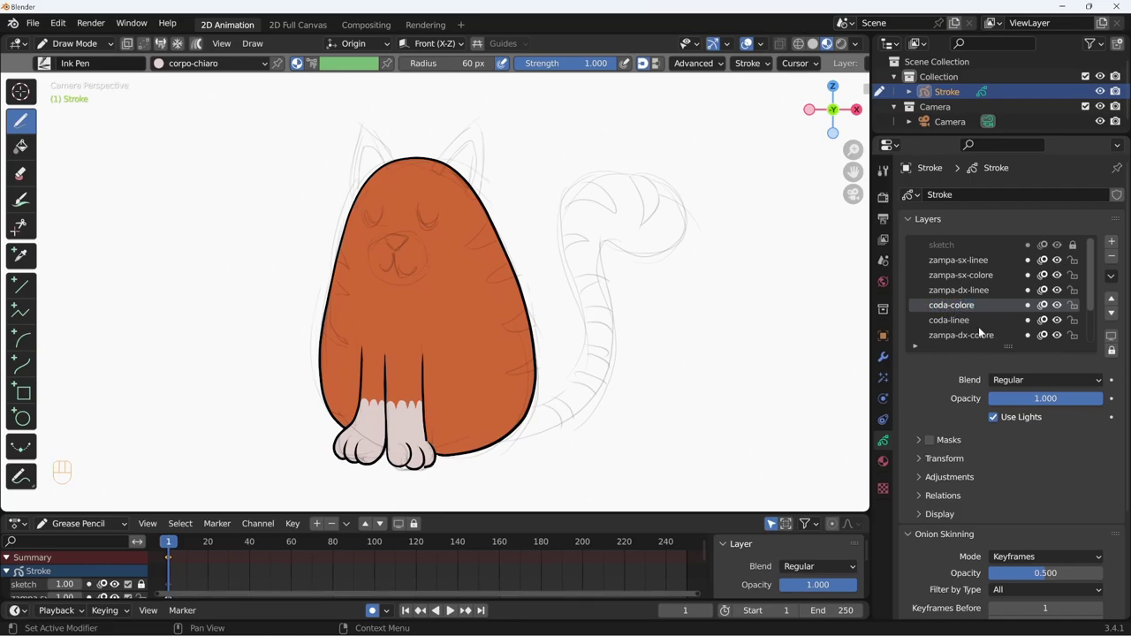
pyautogui.click(1112, 315)
pyautogui.doubleClick(1114, 315)
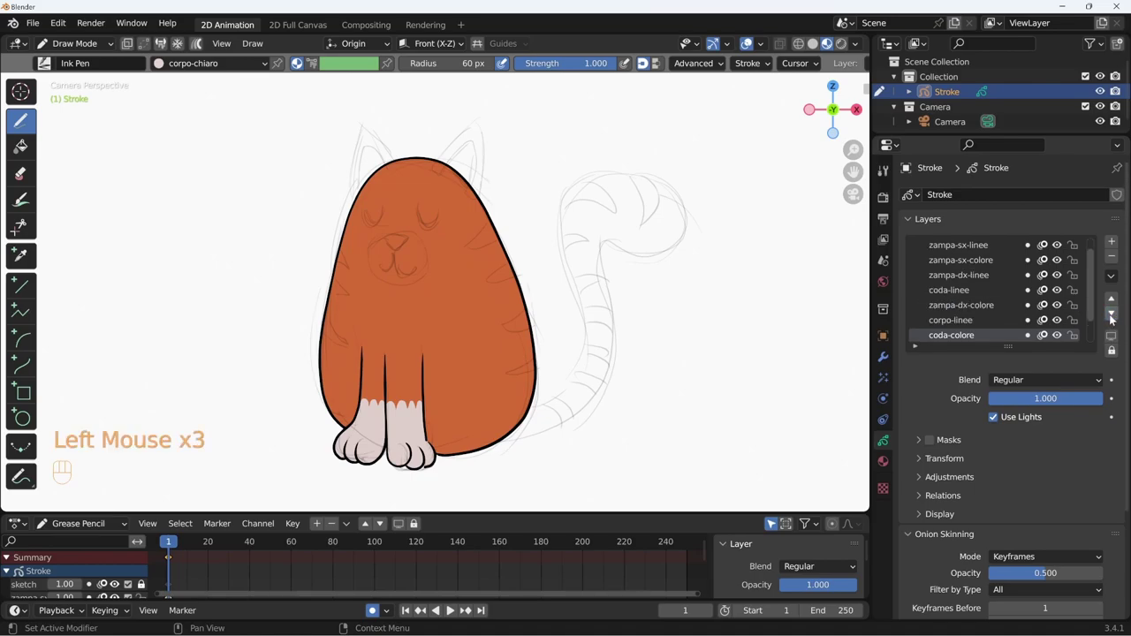
pyautogui.click(1114, 317)
# Step: Move coda-linee below corpo-colore and pick the black linee material for the tail outline
pyautogui.moveTo(1092, 320); pyautogui.dragTo(1093, 332)
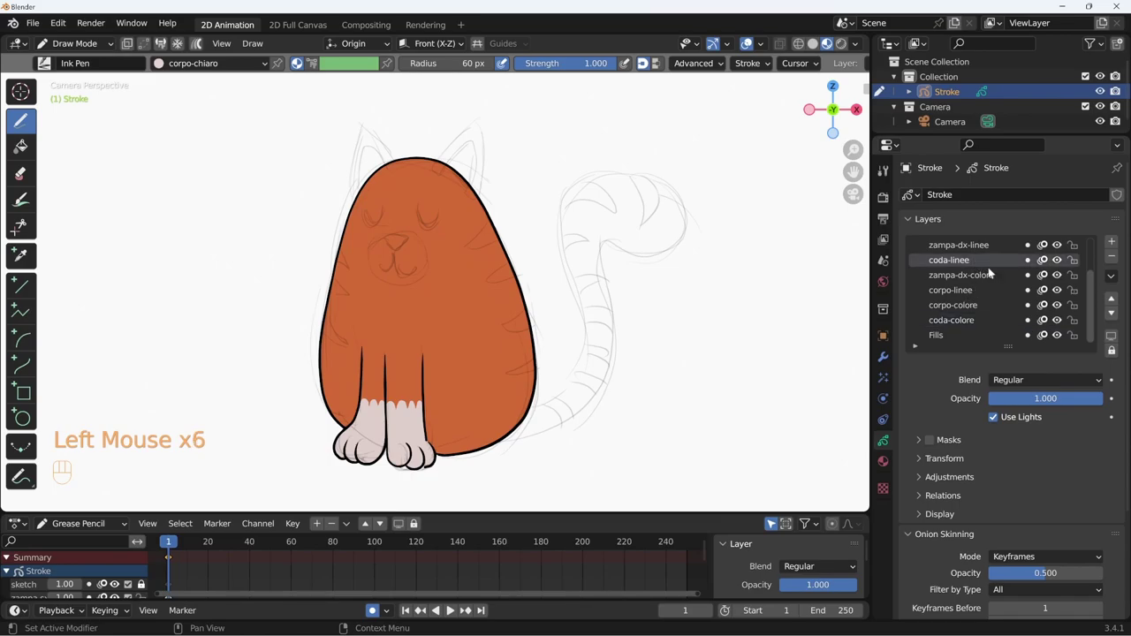
pyautogui.doubleClick(1113, 313)
pyautogui.click(1113, 315)
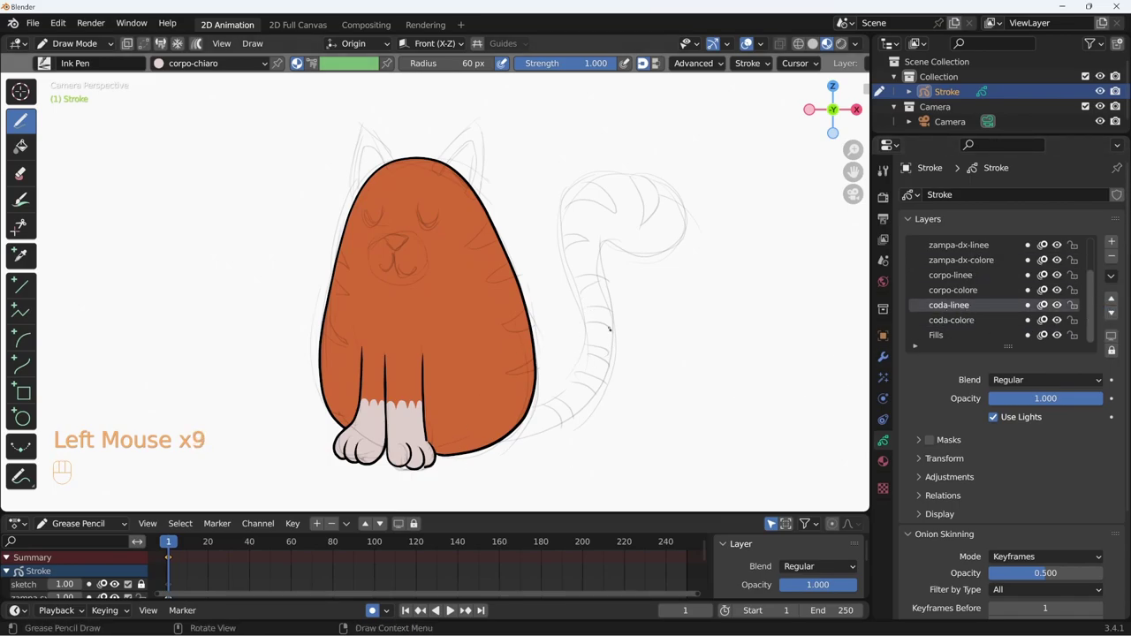
pyautogui.press('u')
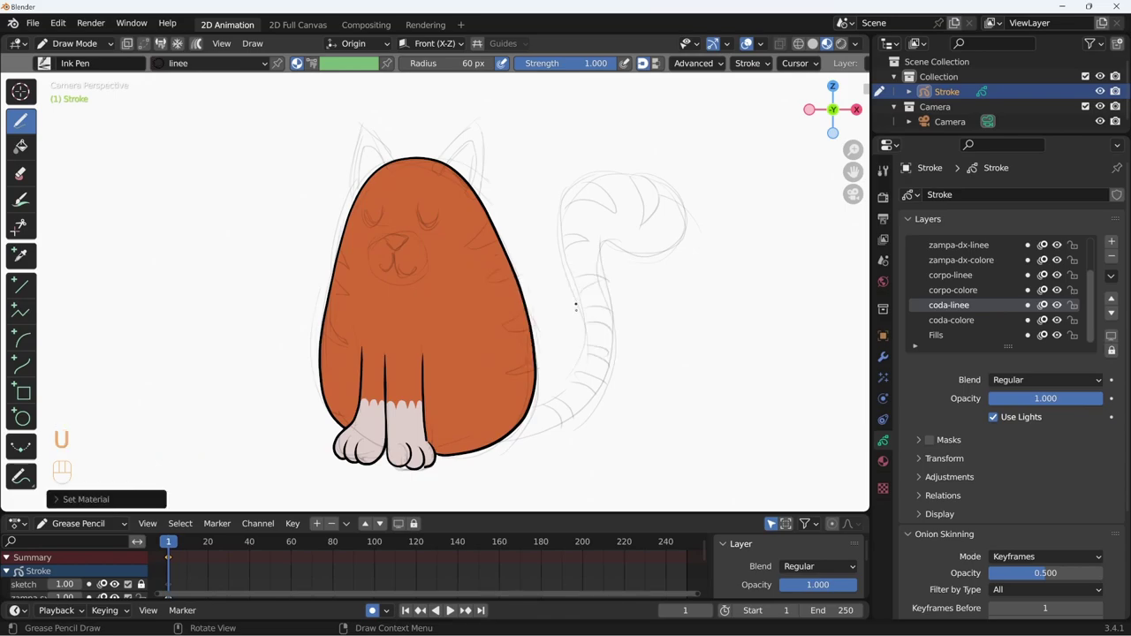
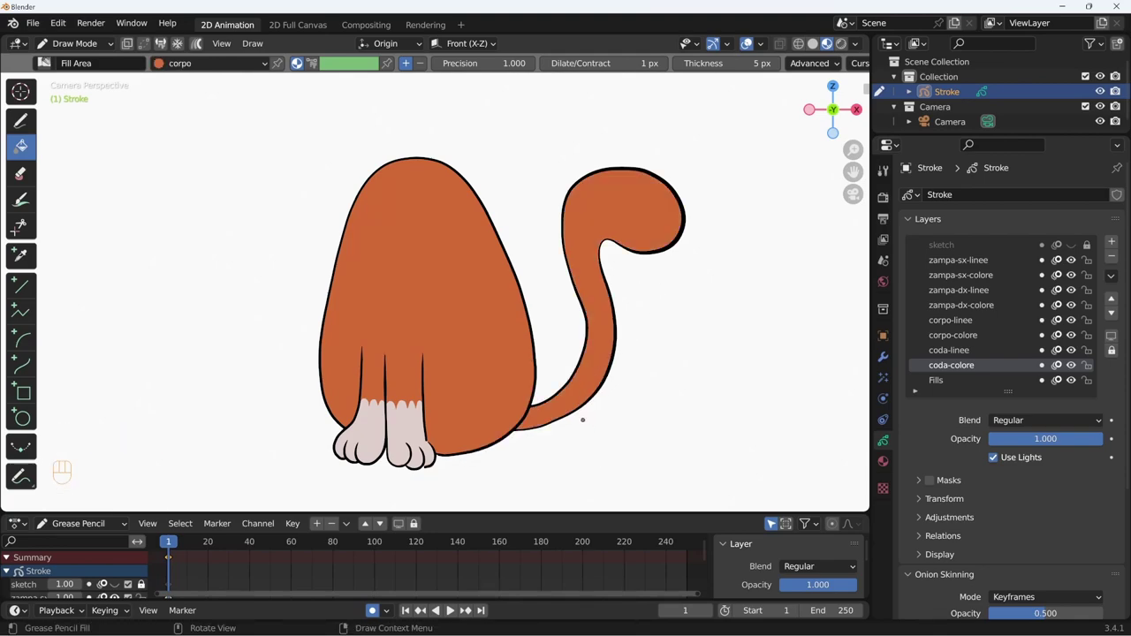
# Step: Show the sketch again and add a corpo-strisce material with a dark red fill
pyautogui.click(1076, 244)
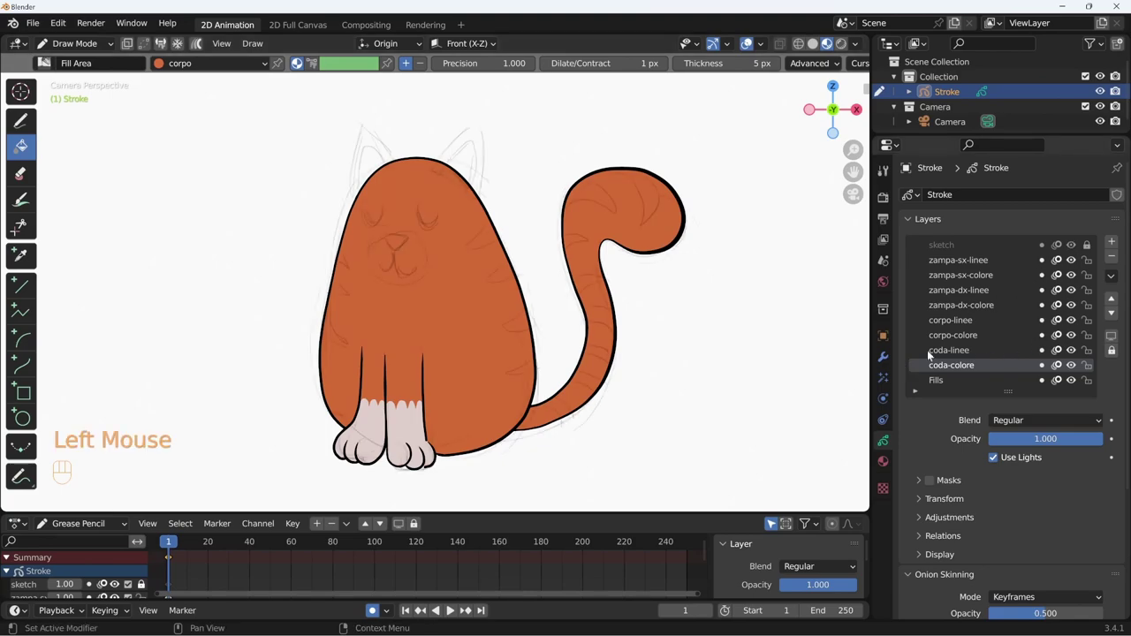
pyautogui.click(883, 463)
pyautogui.click(953, 260)
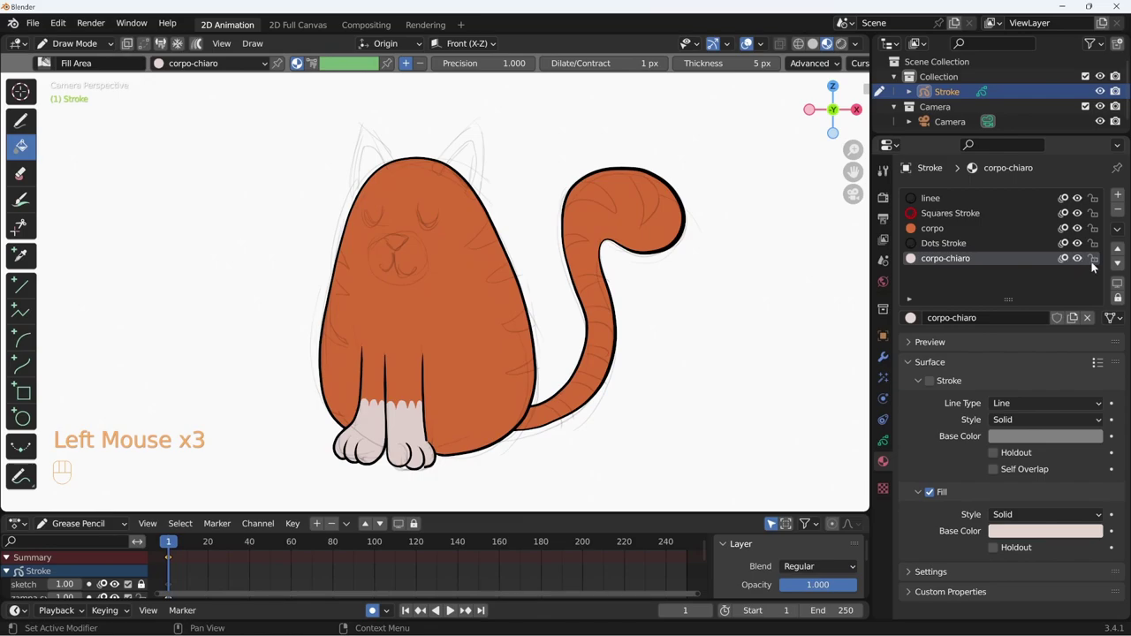
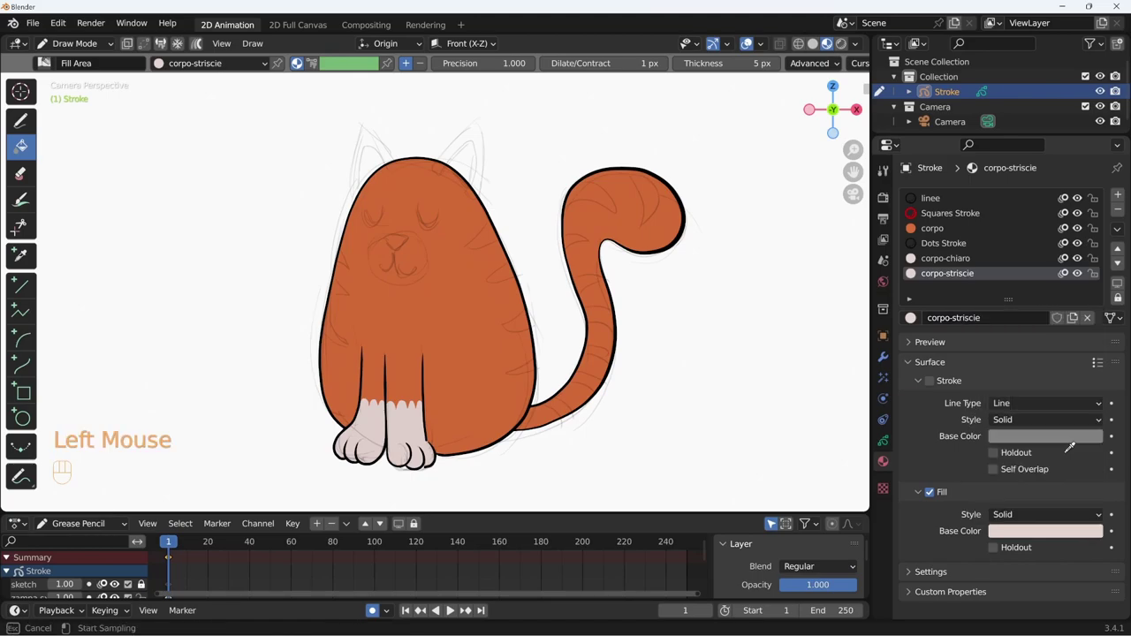
pyautogui.click(1049, 536)
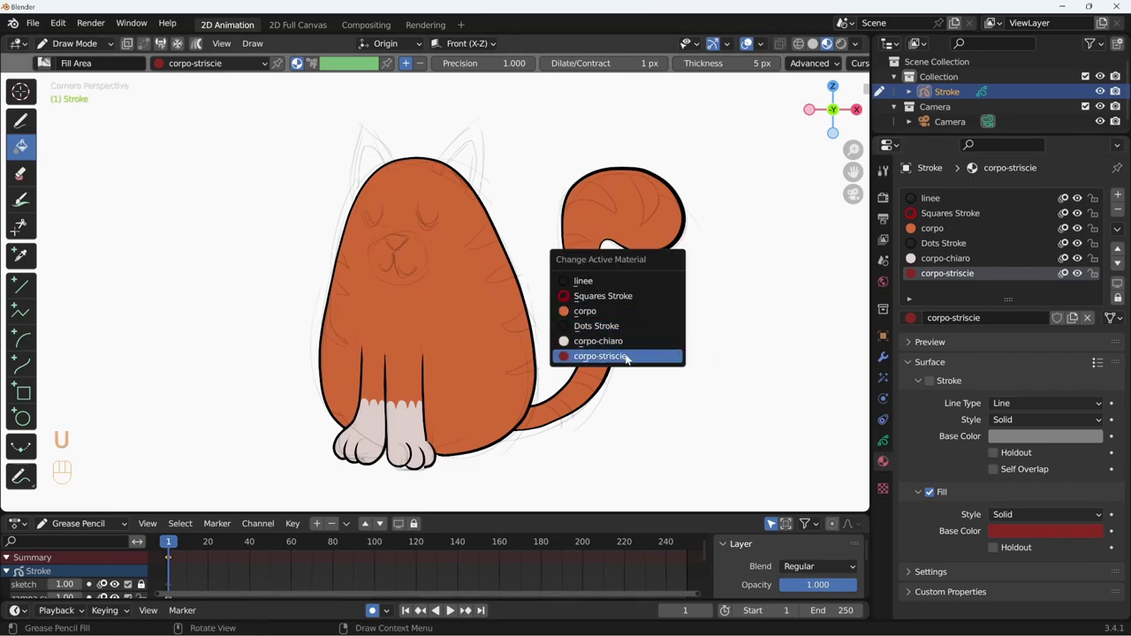
# Step: Pick the coda-colore layer via Y and paint corpo-strisce stripes over body and tail
pyautogui.press('y')
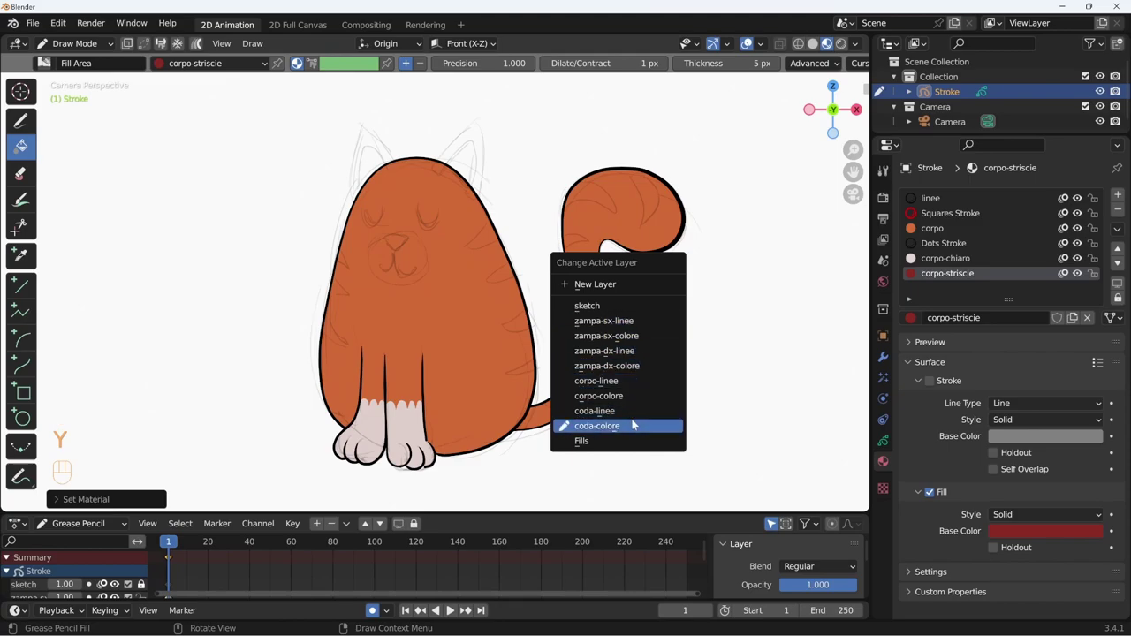
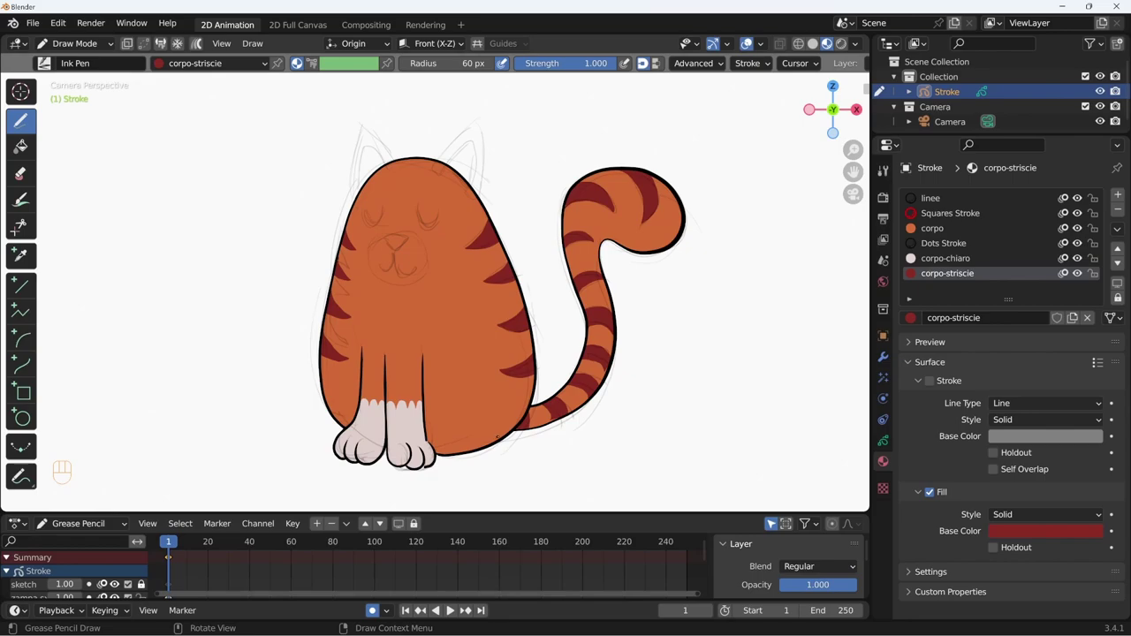
pyautogui.click(887, 357)
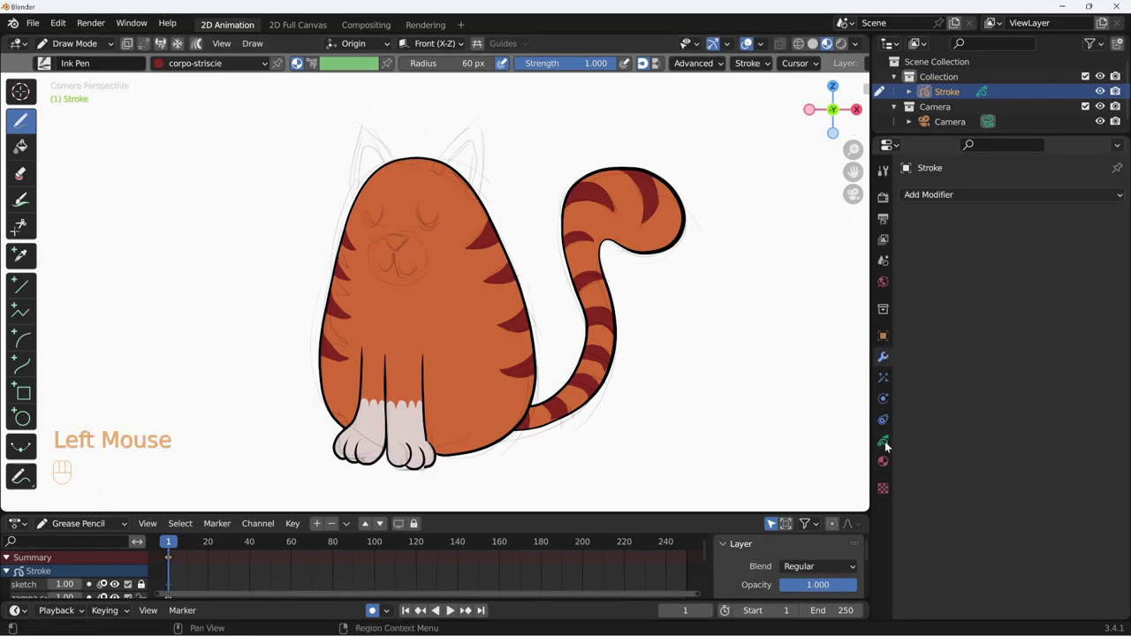
# Step: Draw the ear outlines on the body outline layer with linee and fill them with corpo
pyautogui.click(888, 446)
pyautogui.click(971, 319)
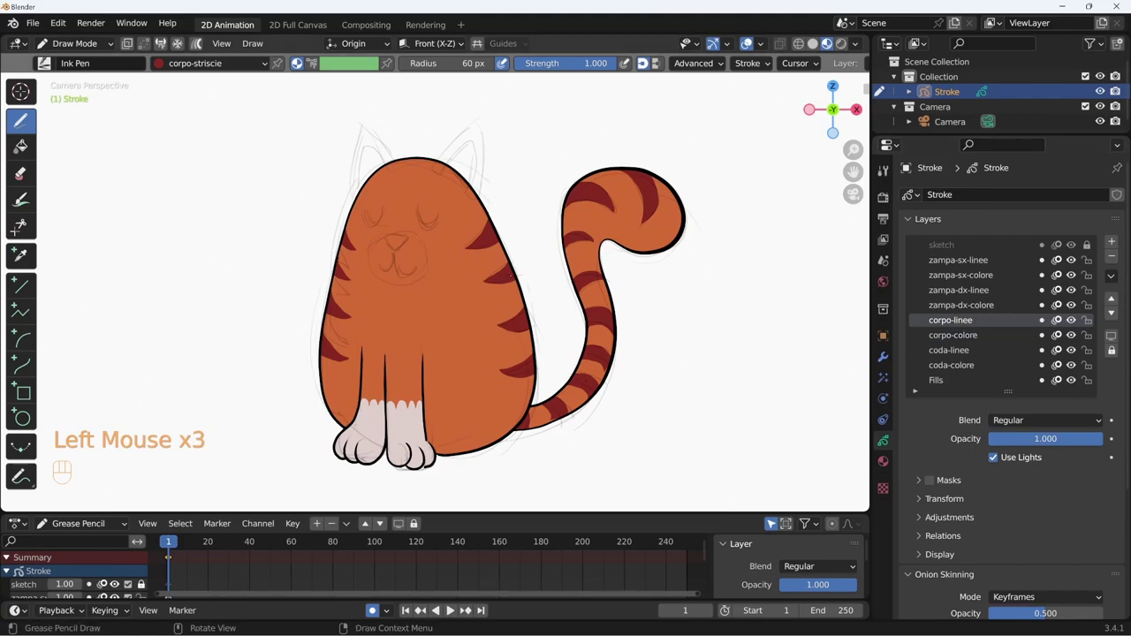
pyautogui.press('u')
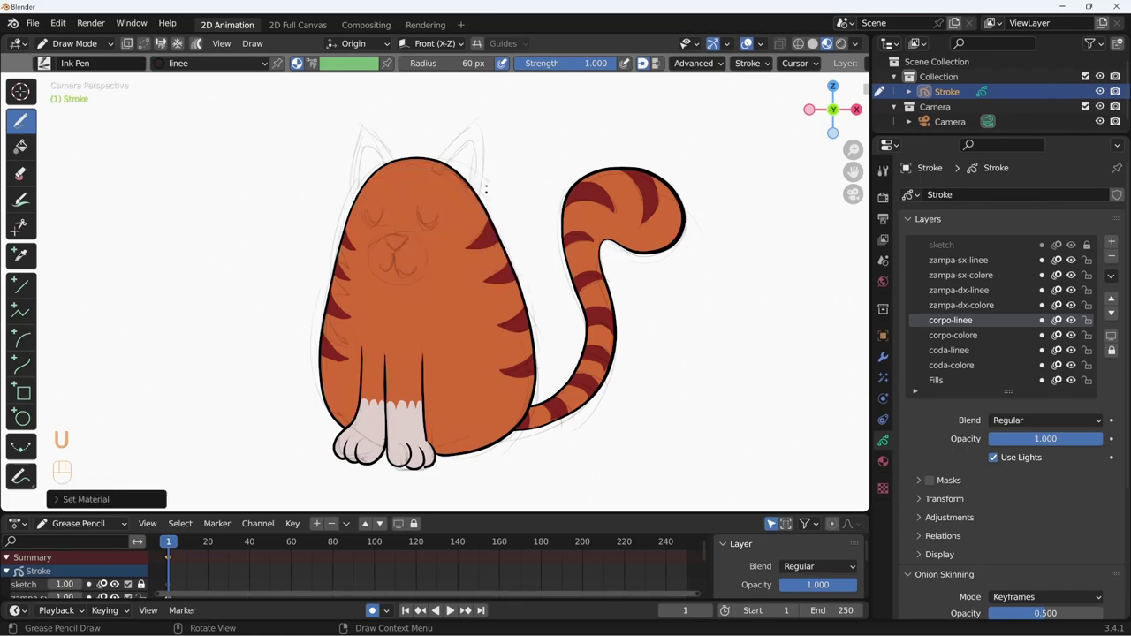
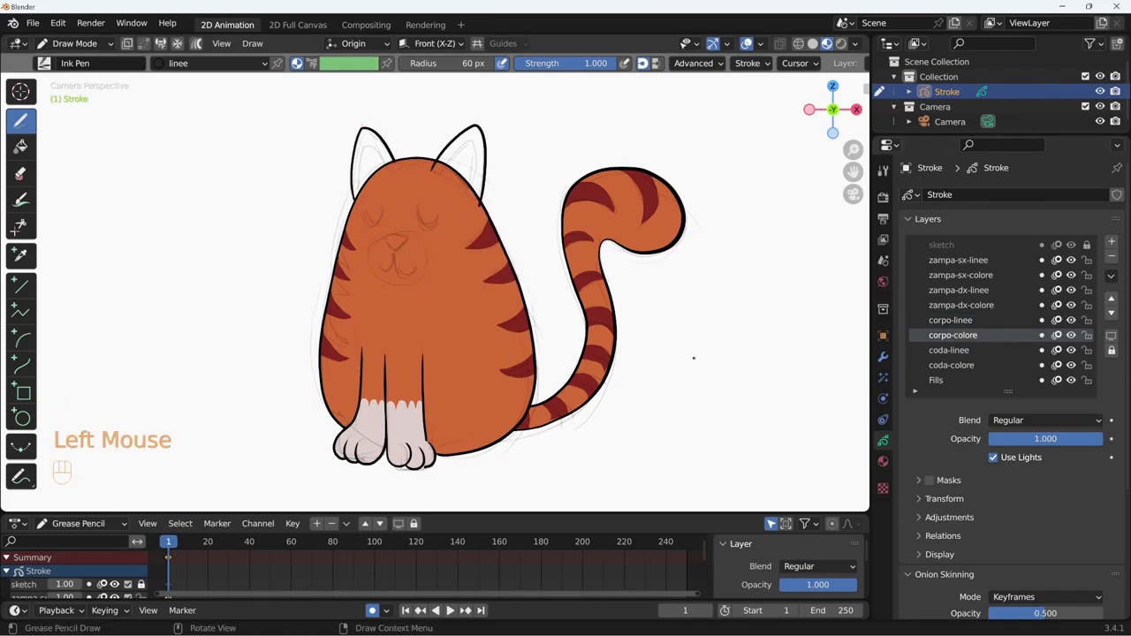
pyautogui.press('u')
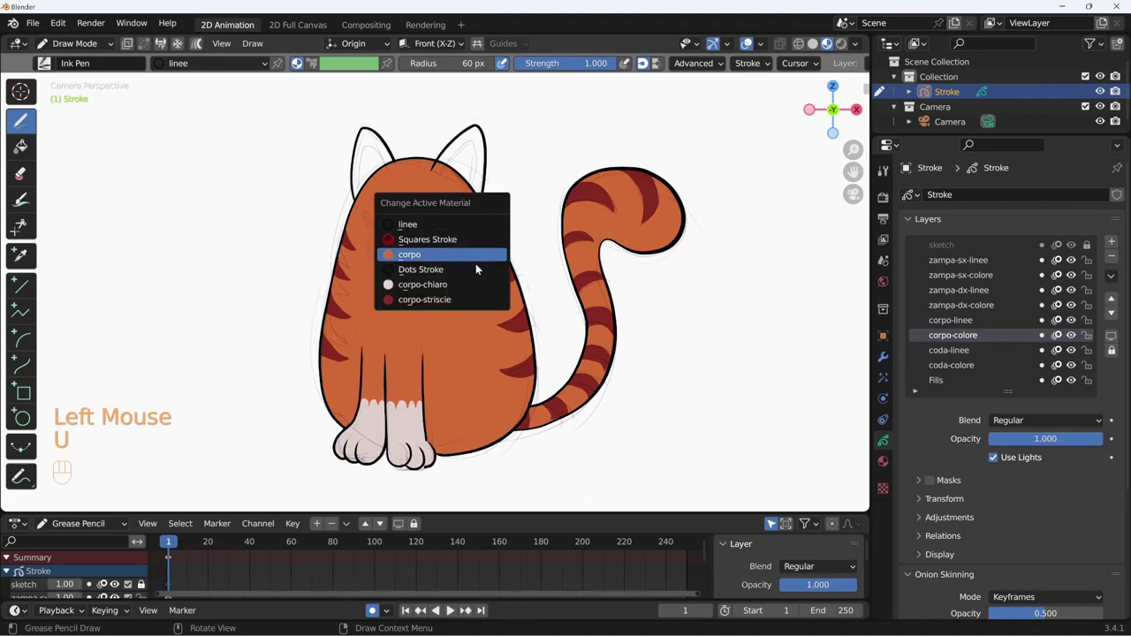
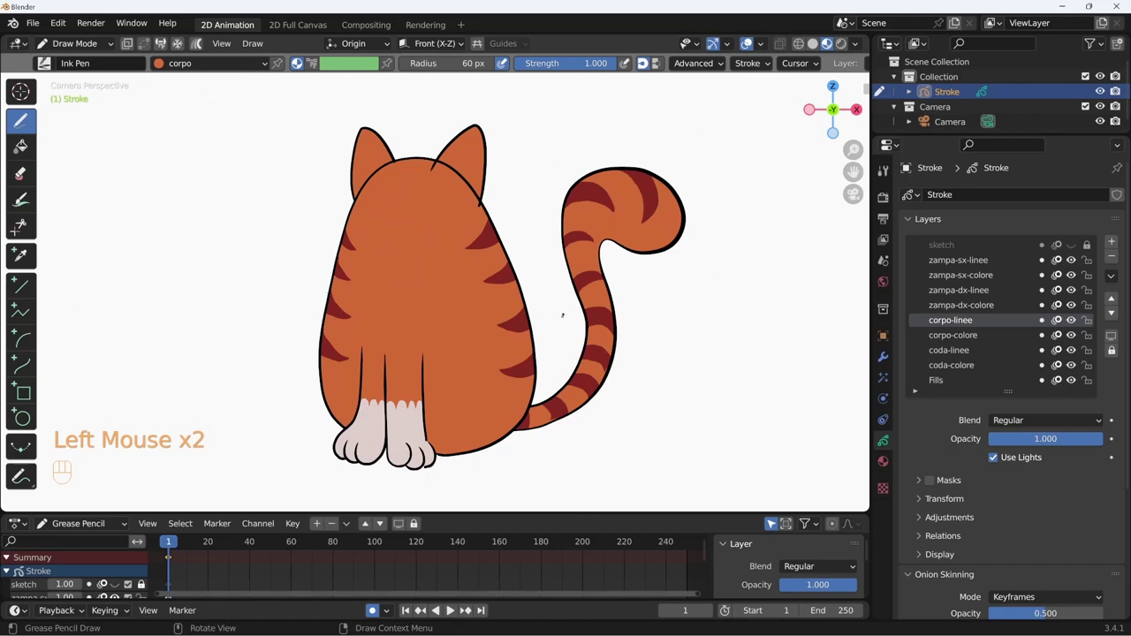
# Step: Delete the outline points under the right ear in Edit Mode and show the sketch again
pyautogui.press('Tab')
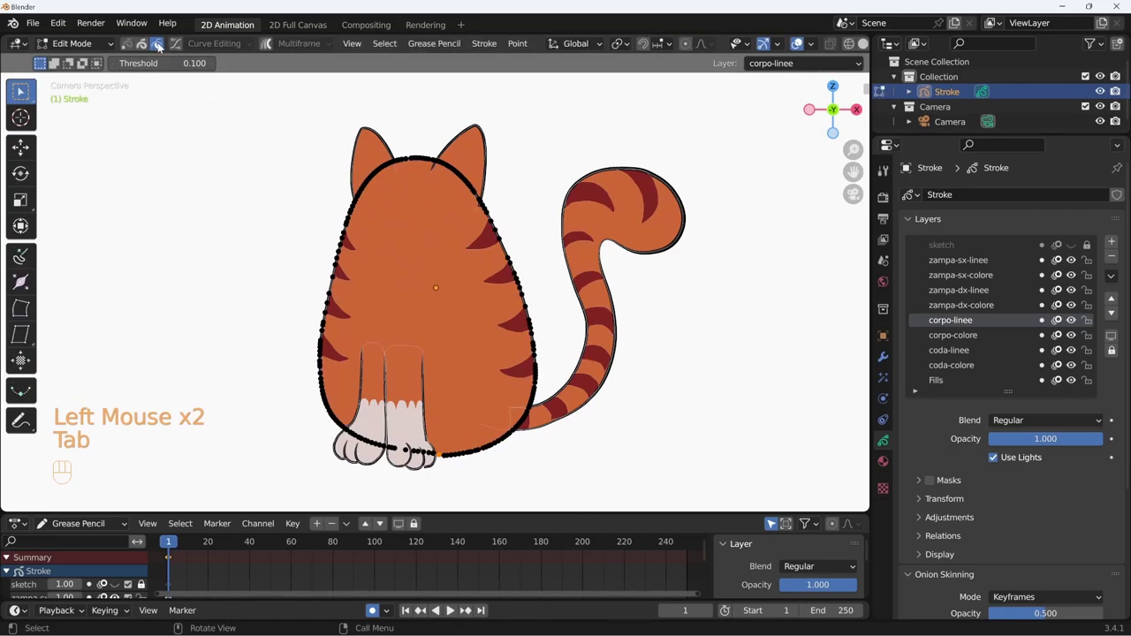
pyautogui.click(464, 179)
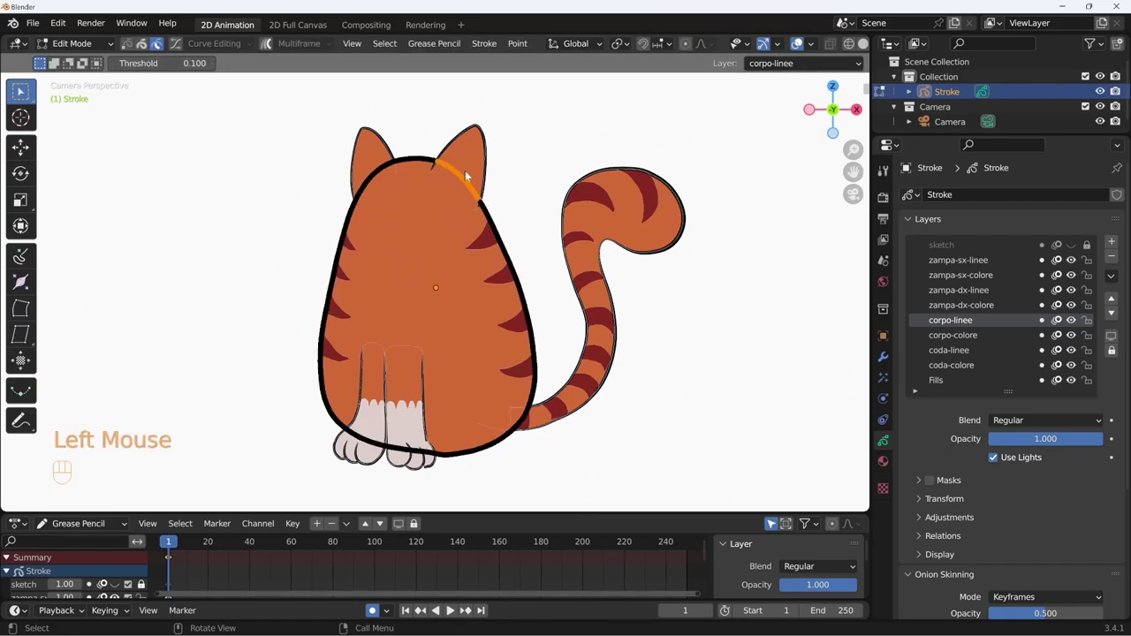
pyautogui.press('x')
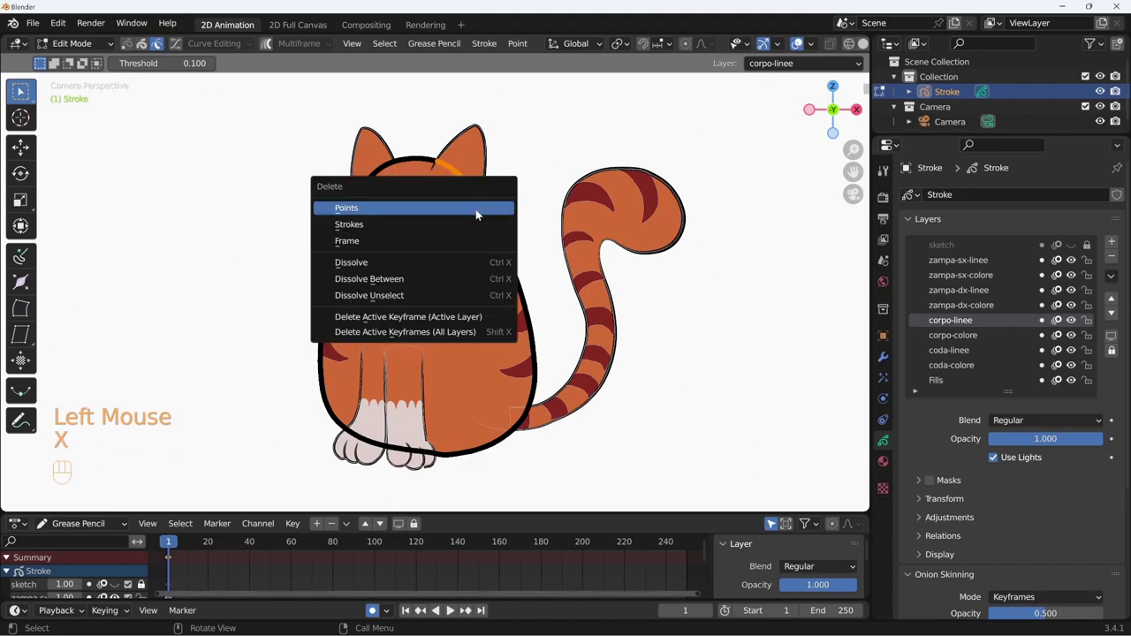
pyautogui.press('Tab')
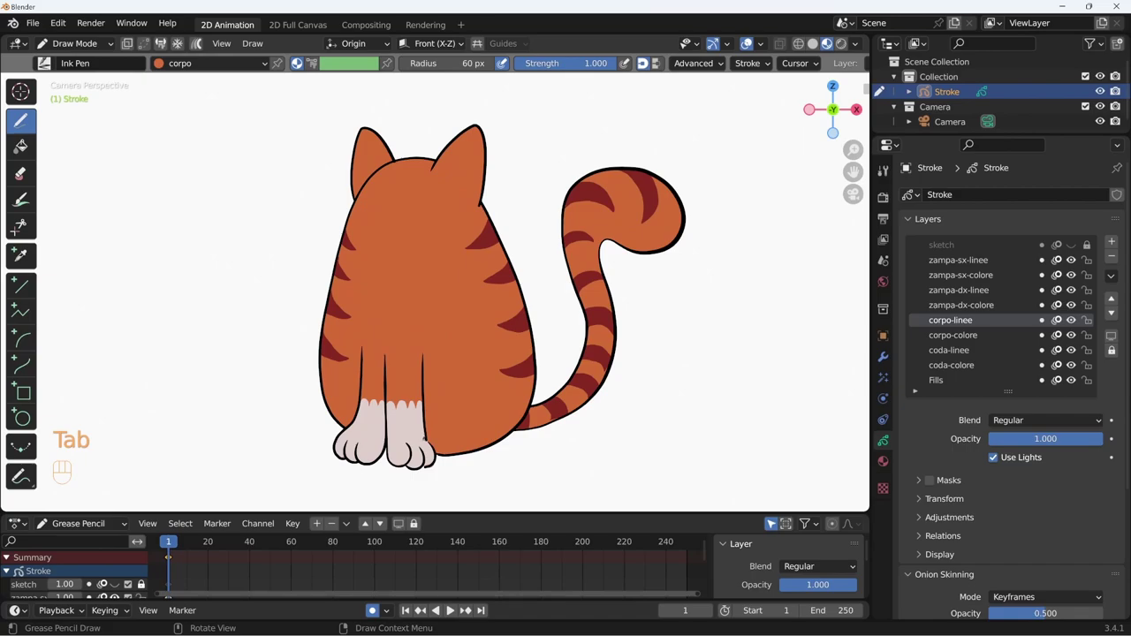
pyautogui.click(1074, 249)
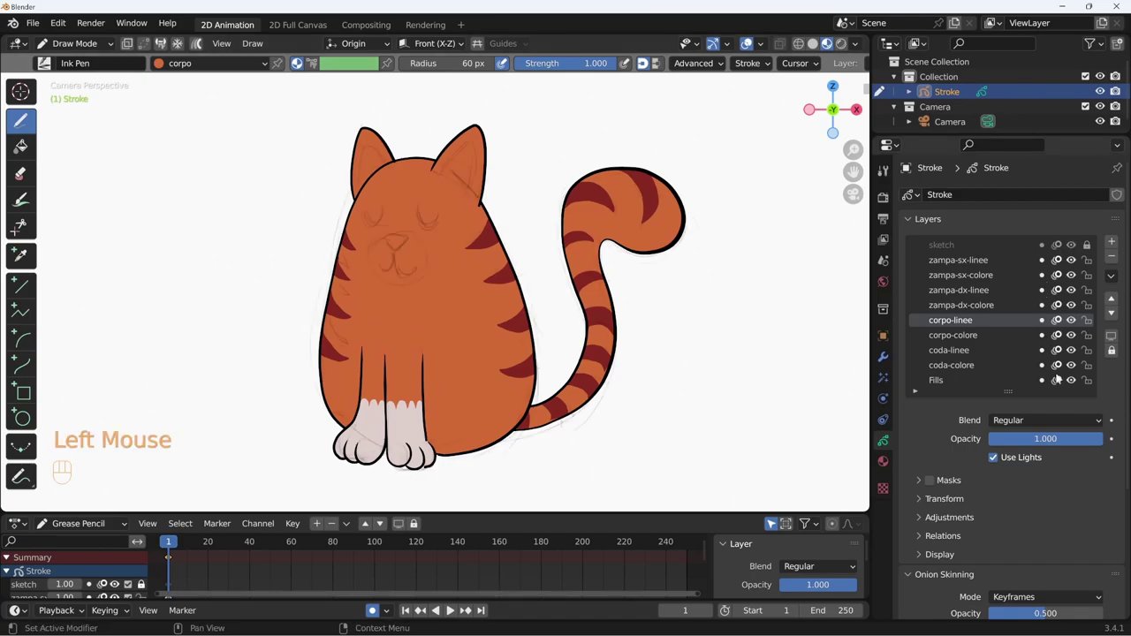
# Step: Draw corpo-chiaro inner ear patches on corpo-colore, hide the sketch and clean stray points
pyautogui.click(976, 337)
pyautogui.press('u')
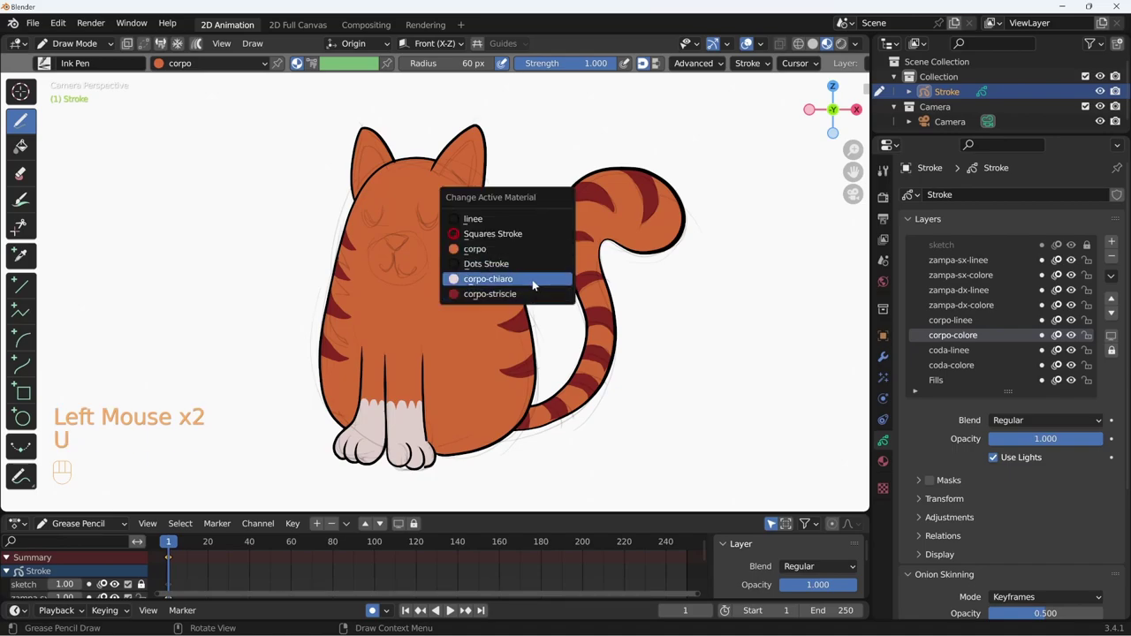
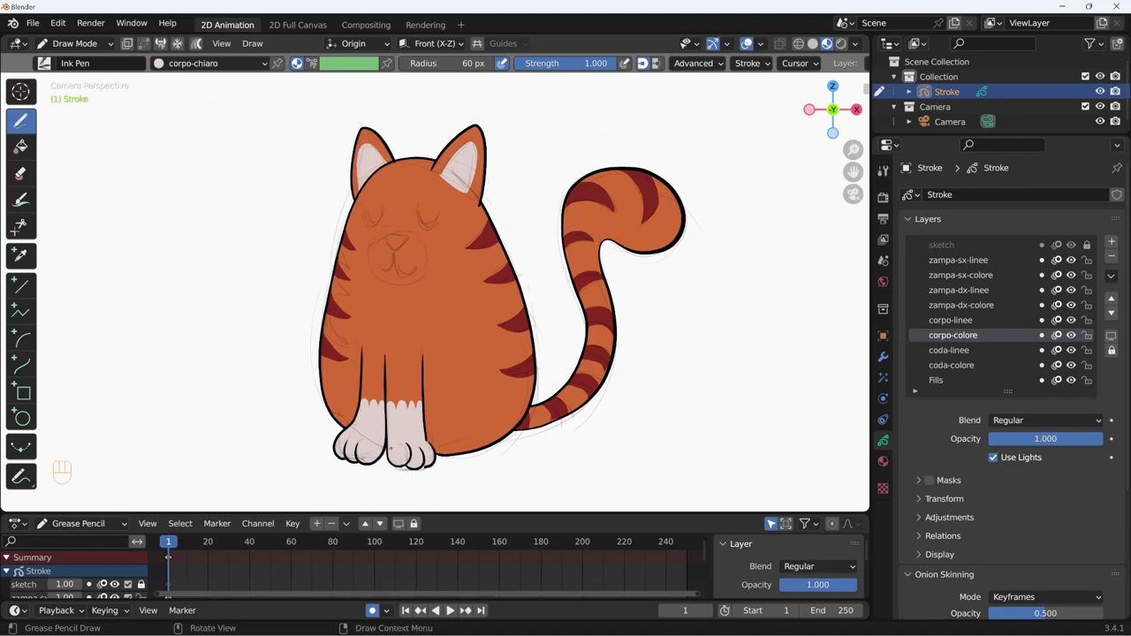
pyautogui.click(1071, 246)
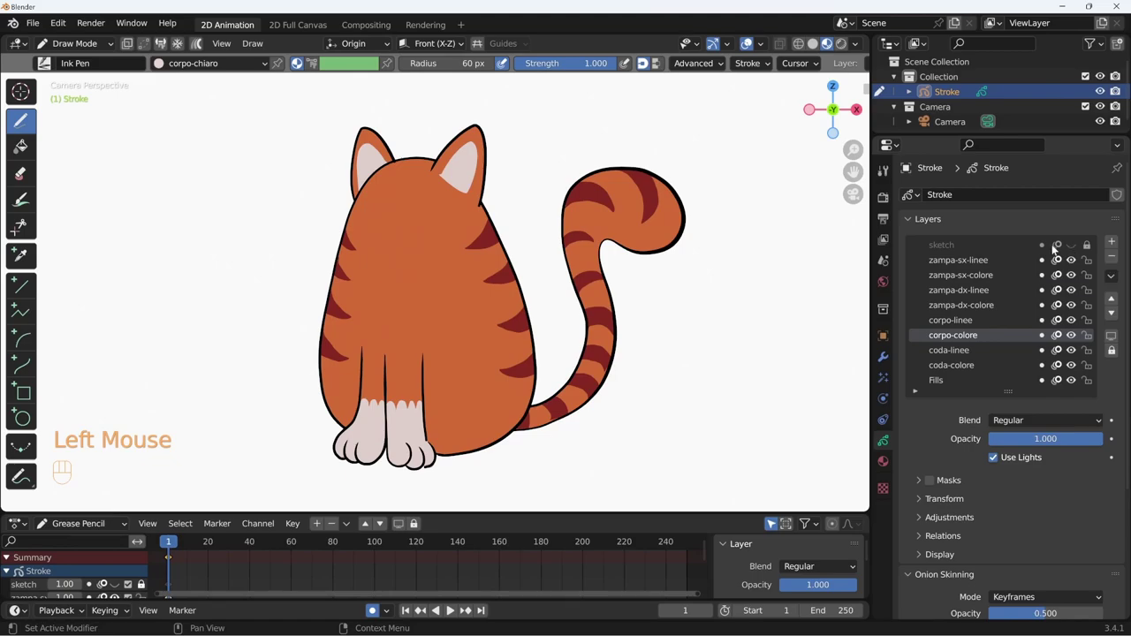
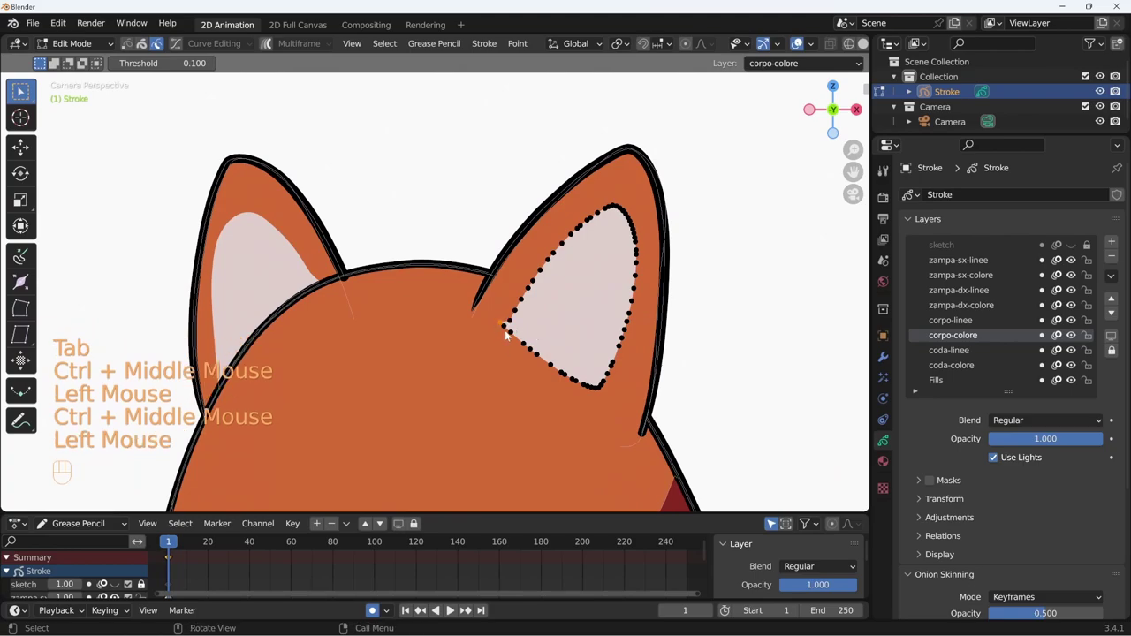
pyautogui.press('x')
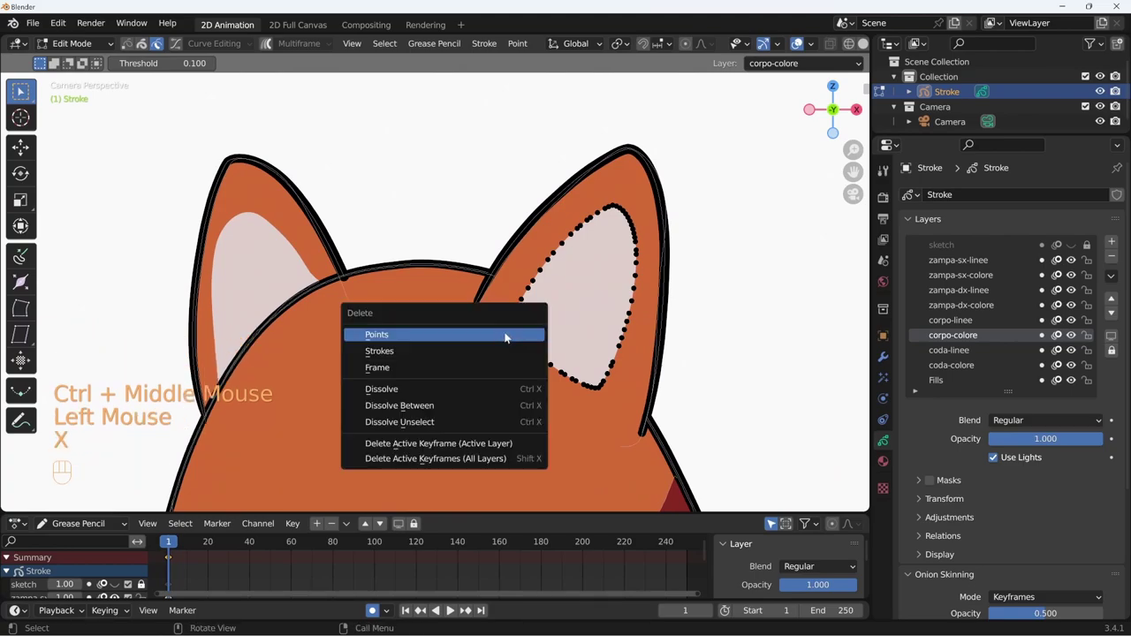
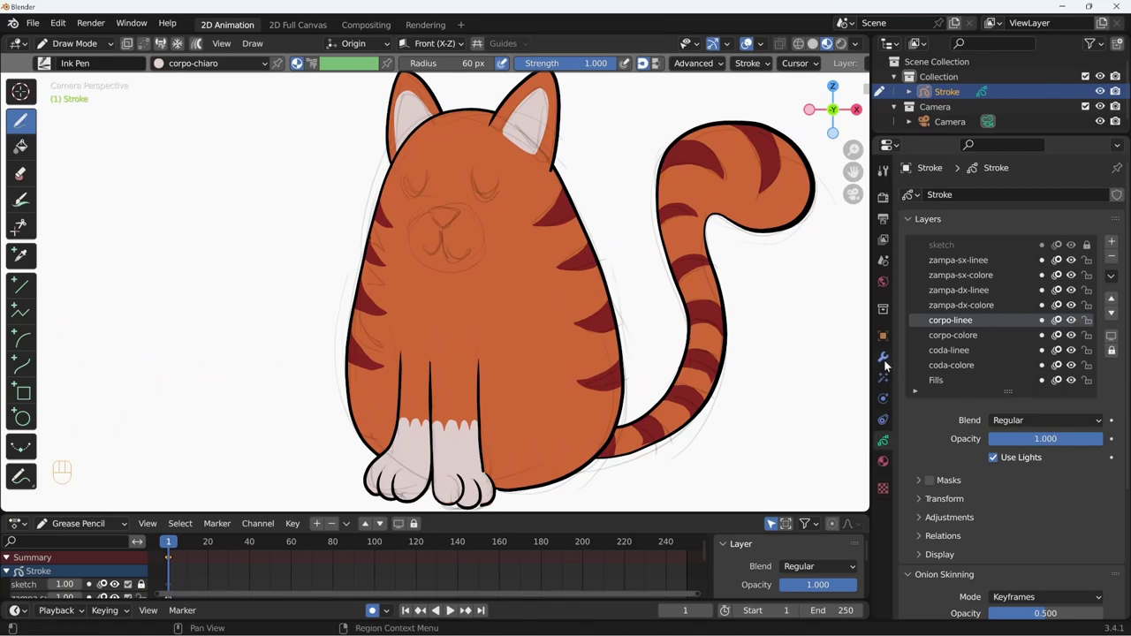
# Step: Activate zampa-sx-linee and draw the closed eyes, nose, mouth and pale muzzle
pyautogui.click(982, 260)
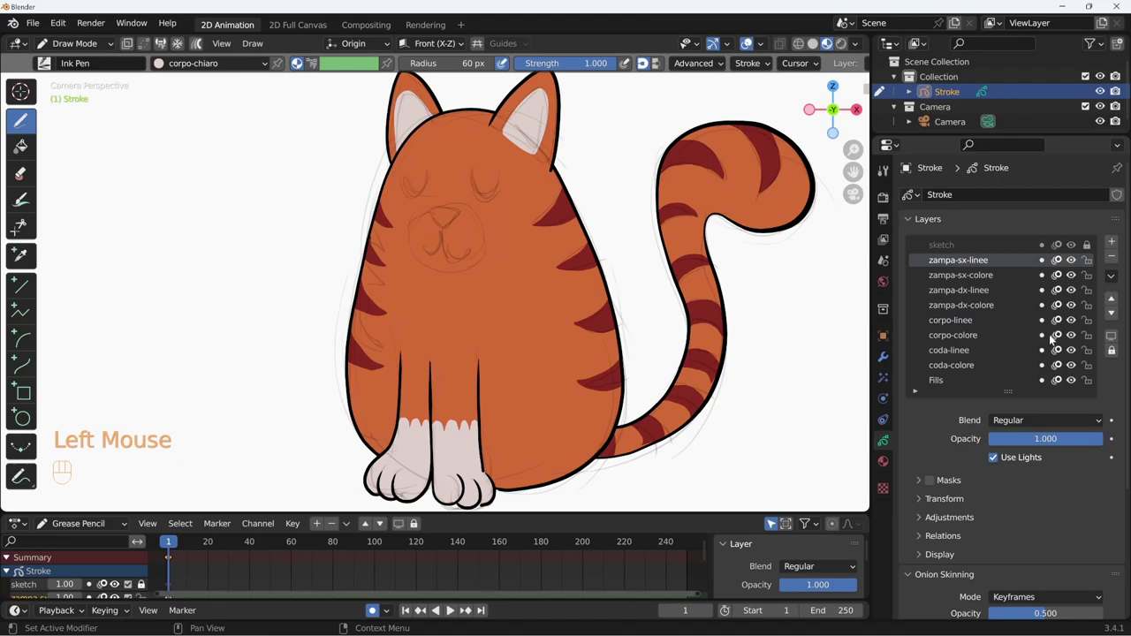
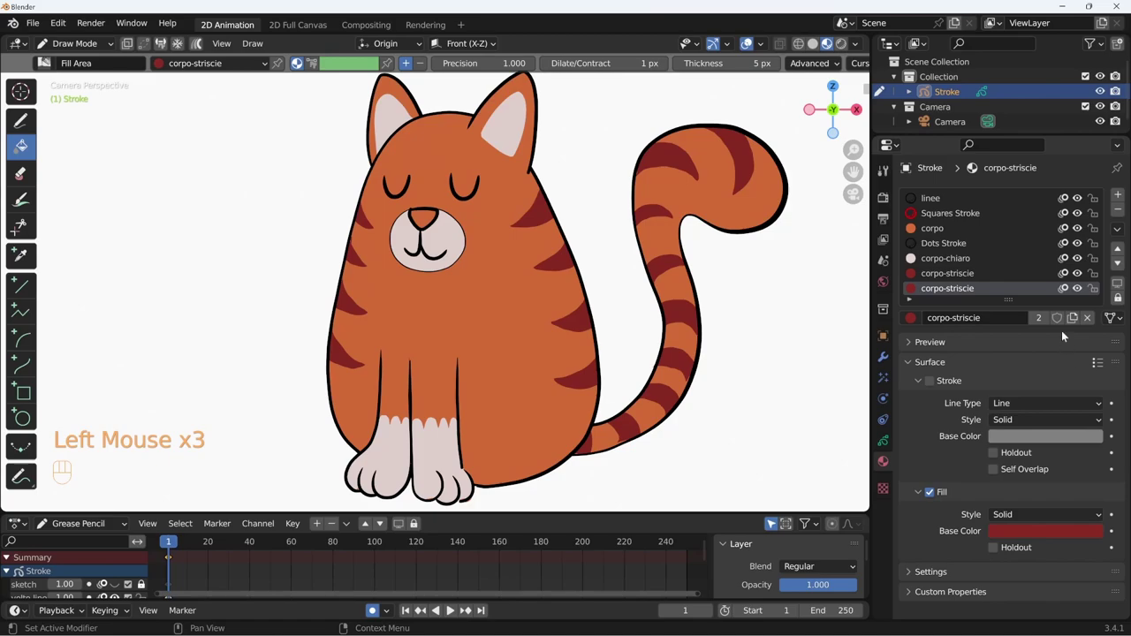
# Step: Darken the naso fill to a near-black red (Value about 0.13) and save the file
pyautogui.click(1041, 318)
pyautogui.moveTo(985, 317); pyautogui.dragTo(977, 318)
pyautogui.click(1023, 536)
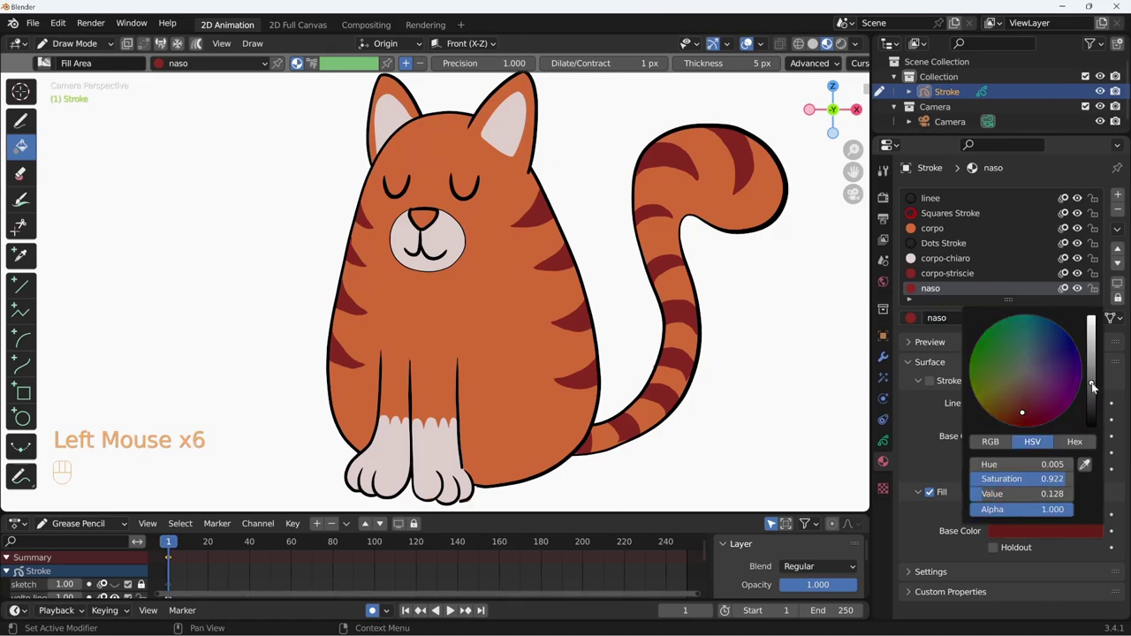
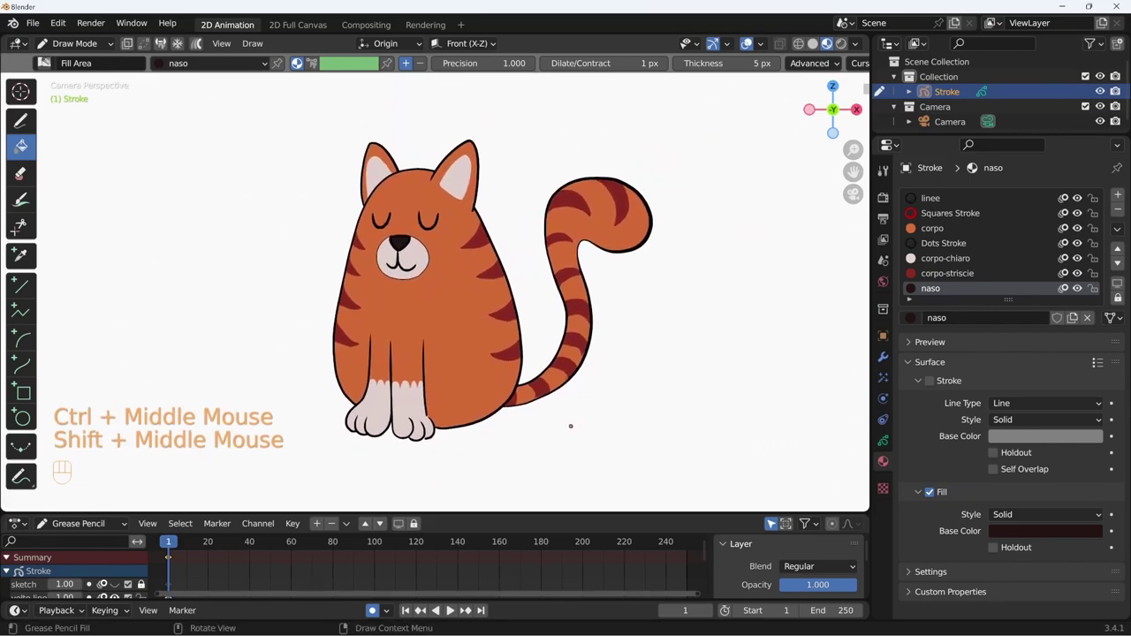
pyautogui.press('ctrl+s')
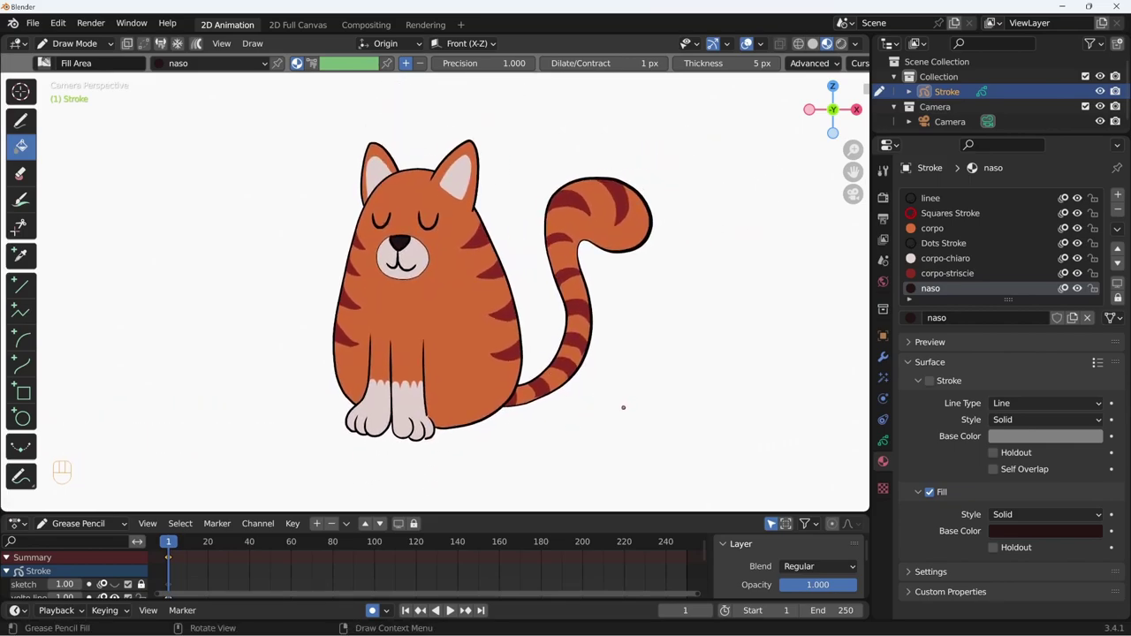